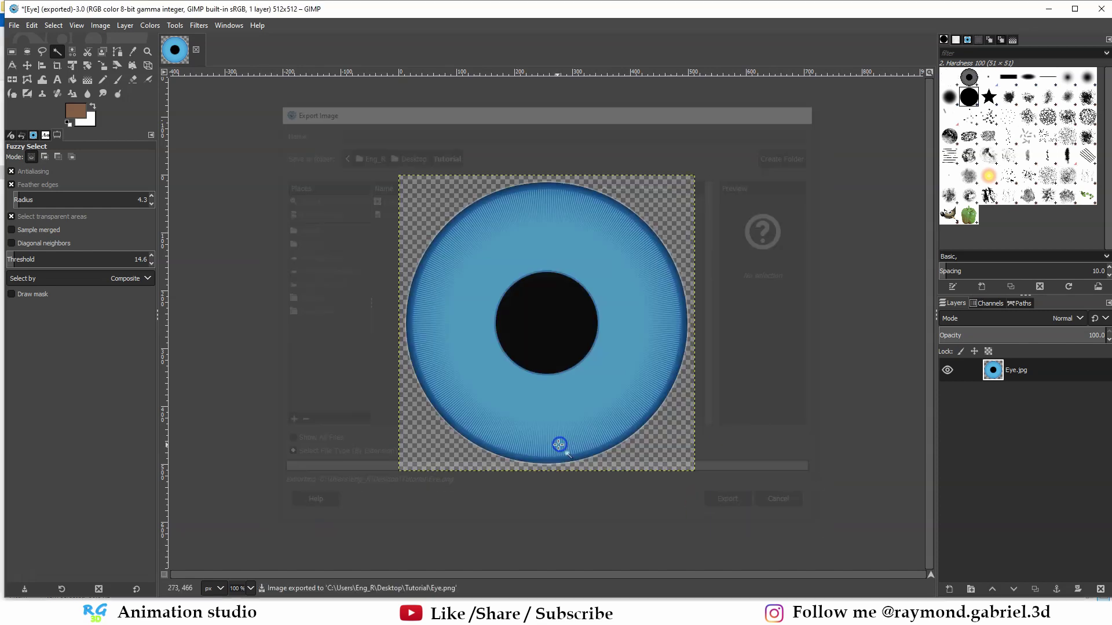
- Confirm the Eye.png export in GIMP before moving to Blender
key(Return)
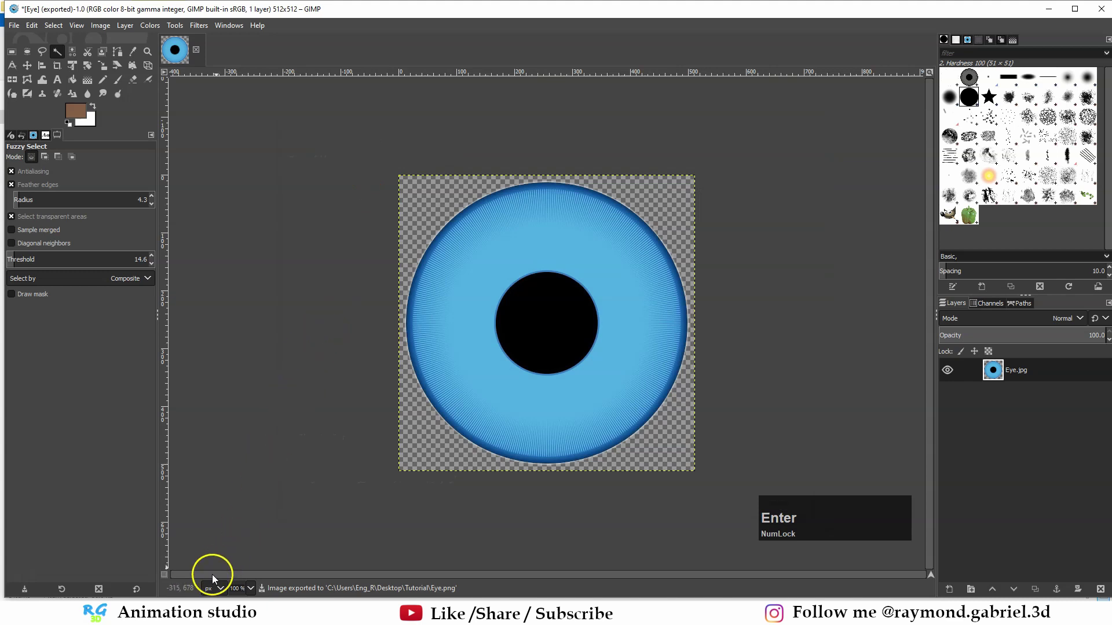
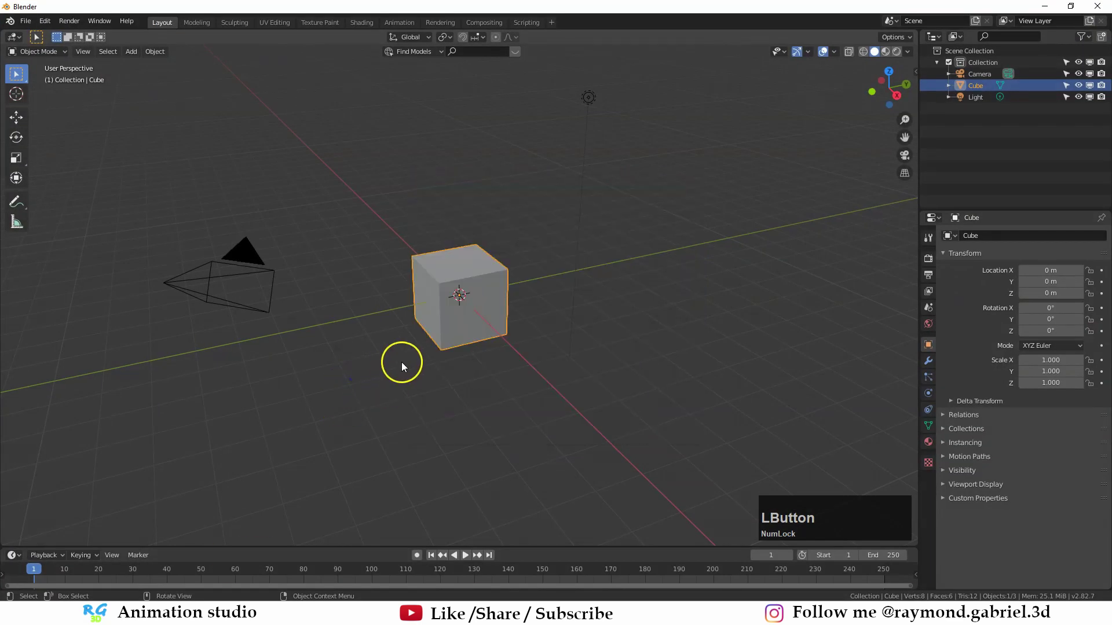
- Delete the default cube, camera and light from the scene
scroll(up, 3)
scroll(down, 3)
key(a)
key(x)
click(416, 337)
middle_click(486, 301)
- Add a UV sphere at the scene origin
key(shift+a)
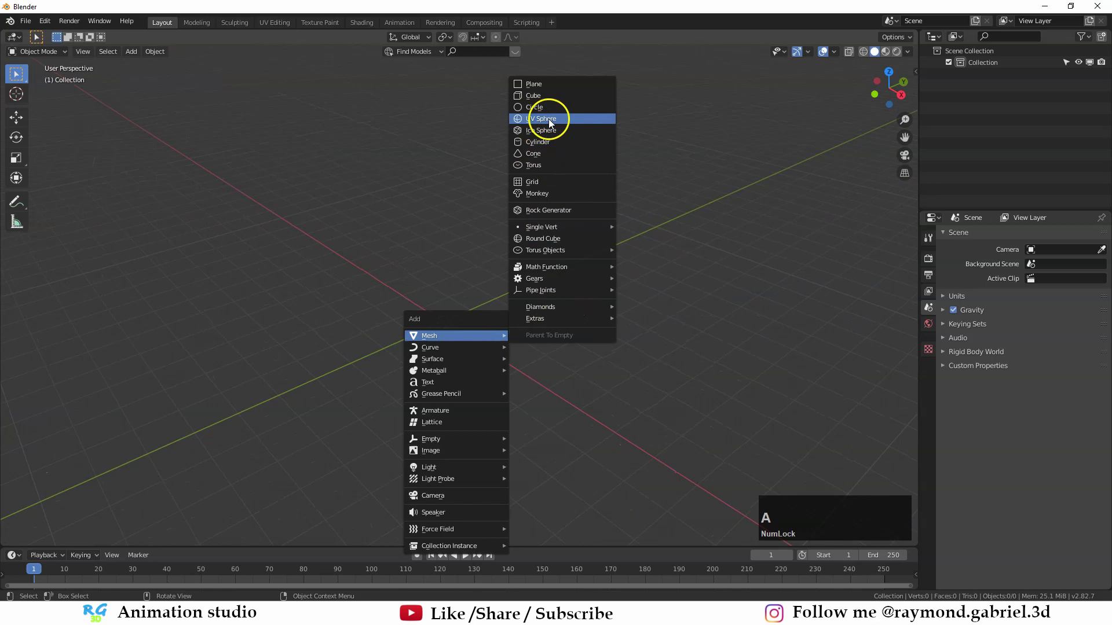
click(553, 124)
scroll(up, 3)
middle_click(470, 367)
scroll(up, 3)
- Rotate the sphere 90 degrees about the X axis
key(r)
key(x)
key(KP_9)
key(KP_0)
key(KP_Enter)
scroll(up, 3)
middle_click(491, 337)
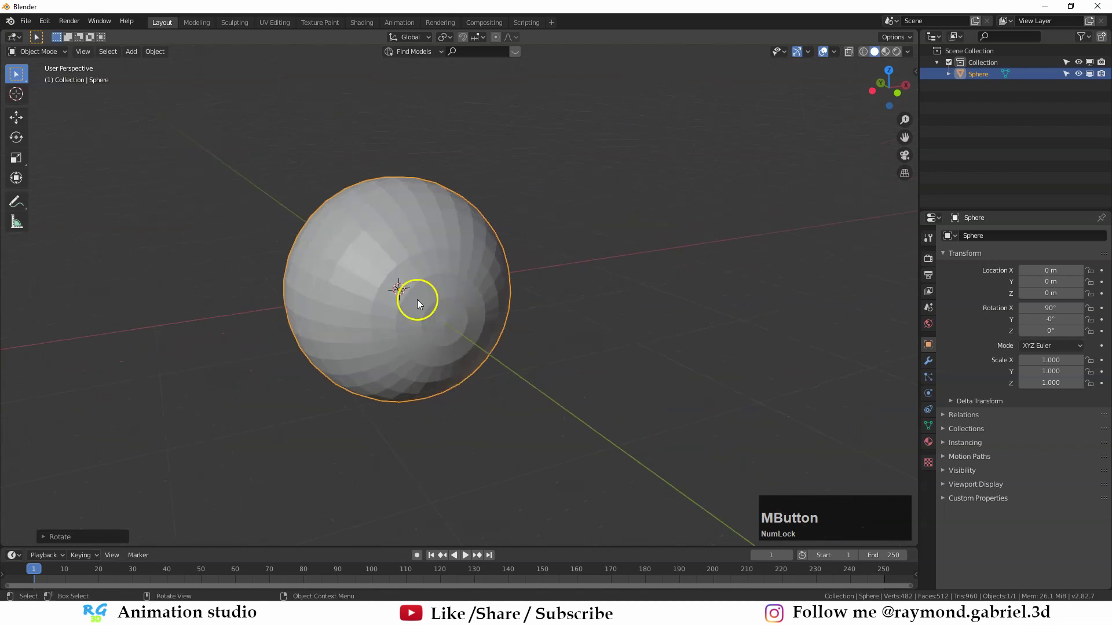
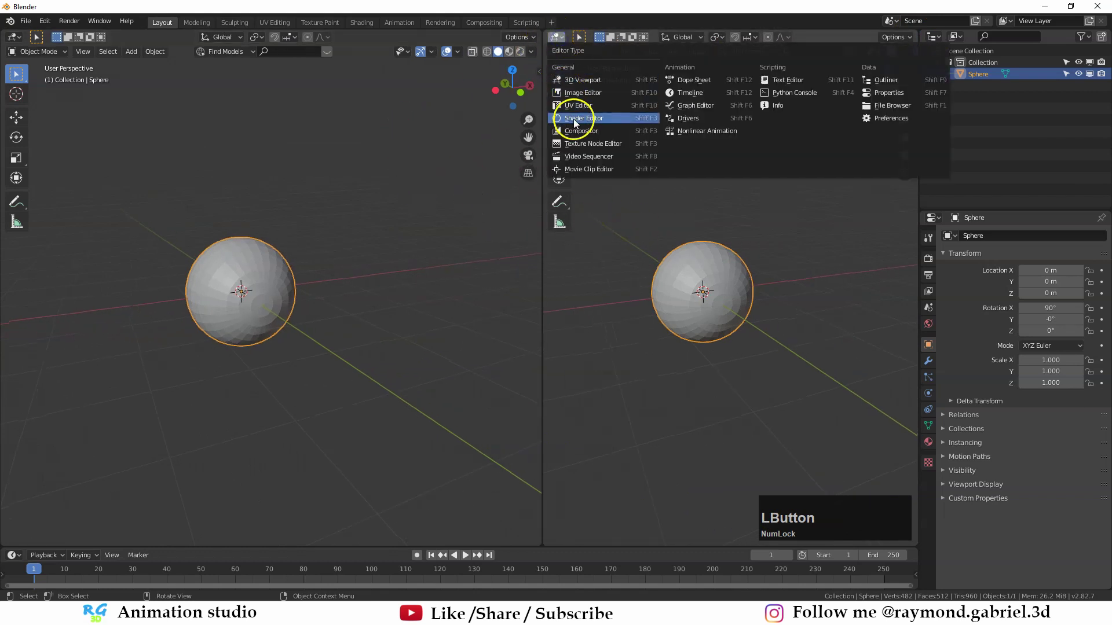
- View the sphere straight from the front in the split 3D viewport
scroll(up, 3)
middle_click(311, 344)
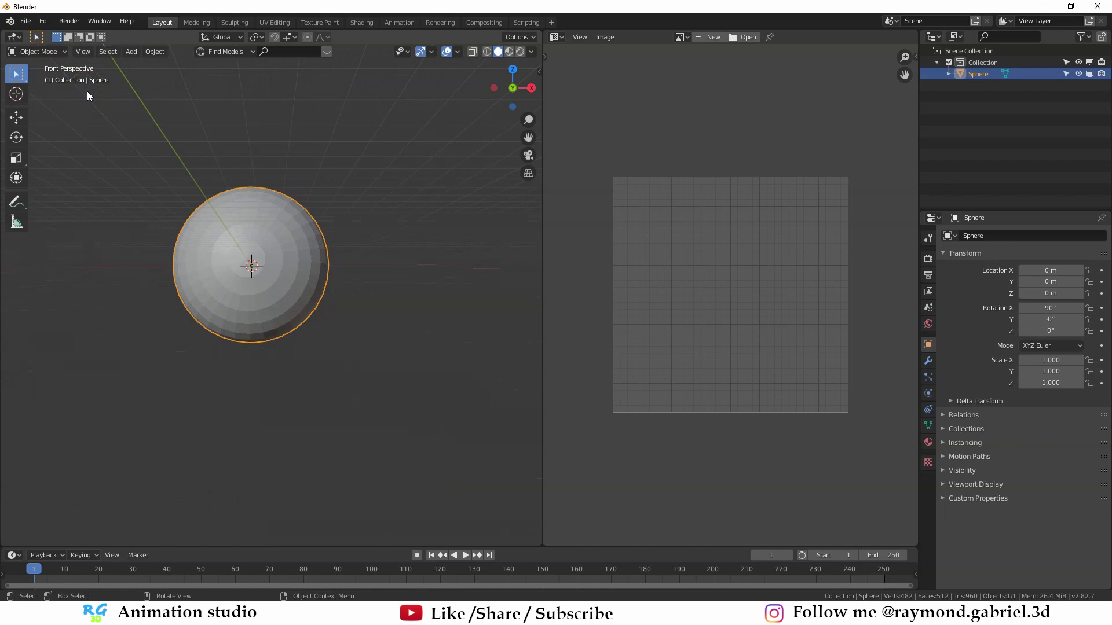
key(KP_5)
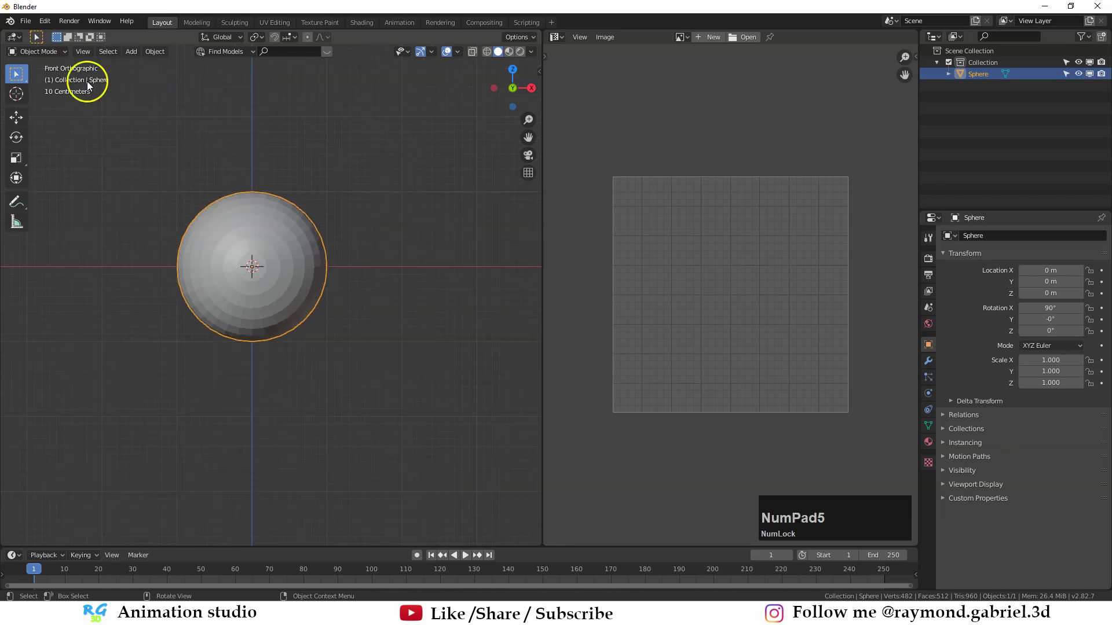
- Switch to orthographic view and enter Edit Mode on the sphere
click(91, 55)
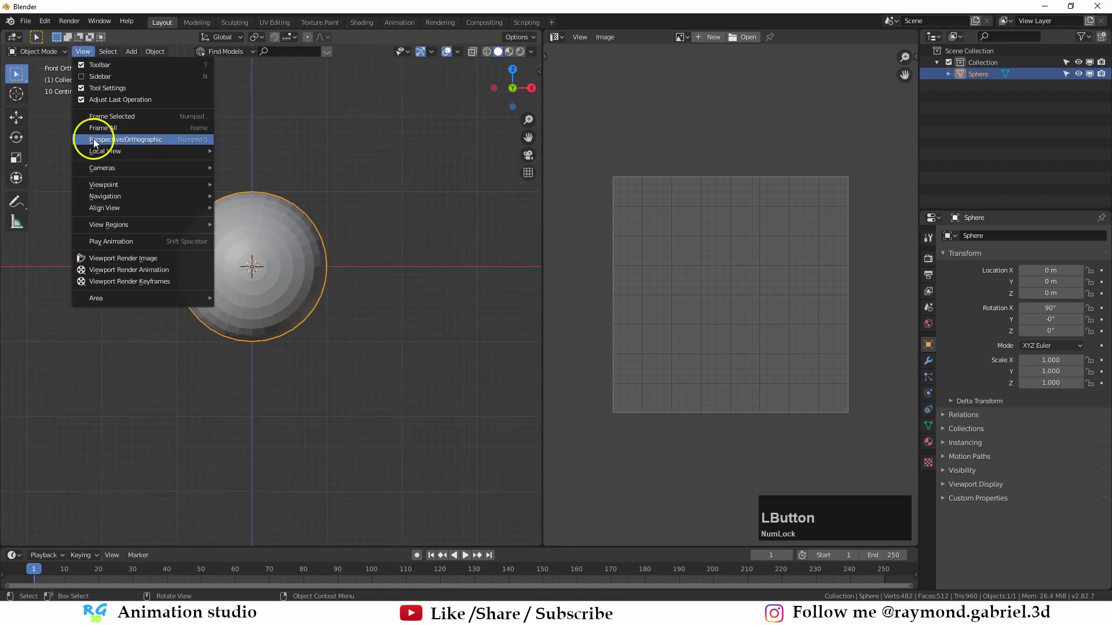
scroll(up, 3)
key(Tab)
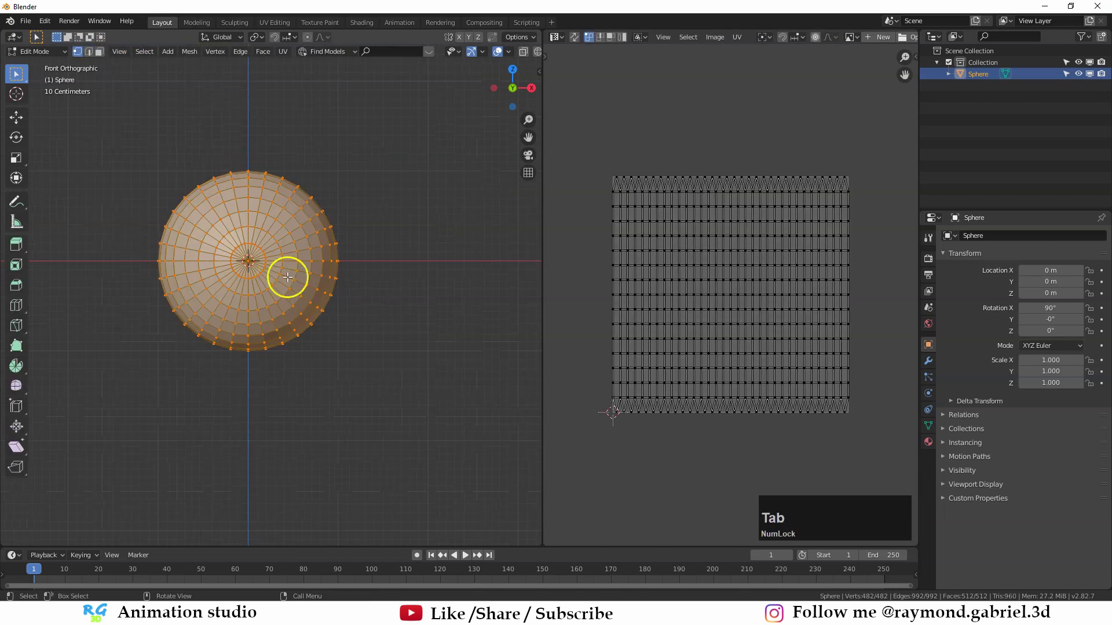
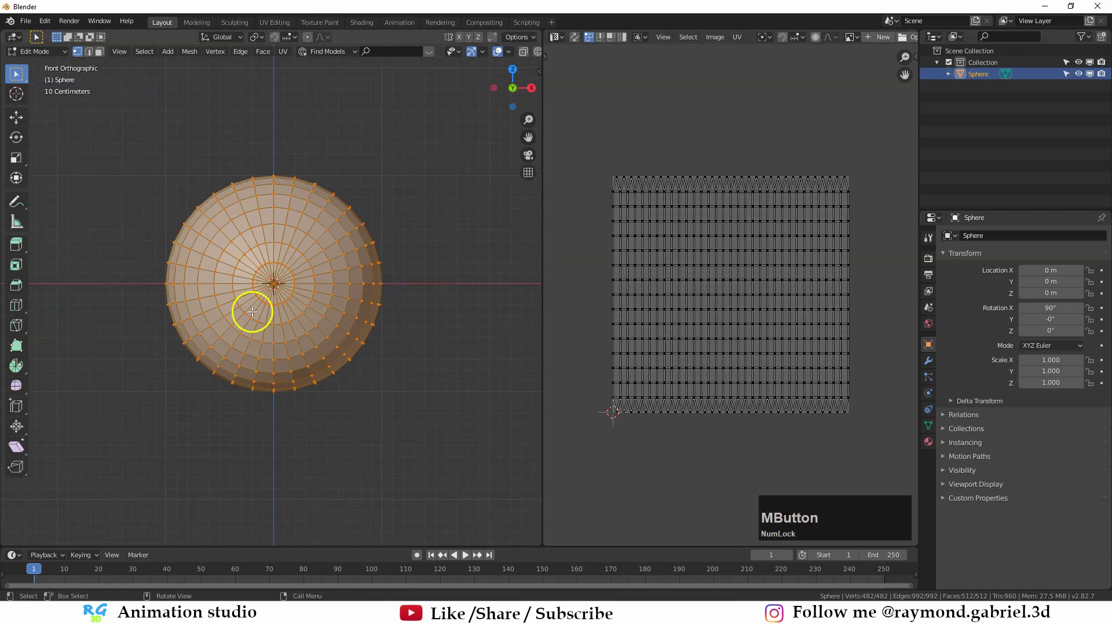
scroll(up, 3)
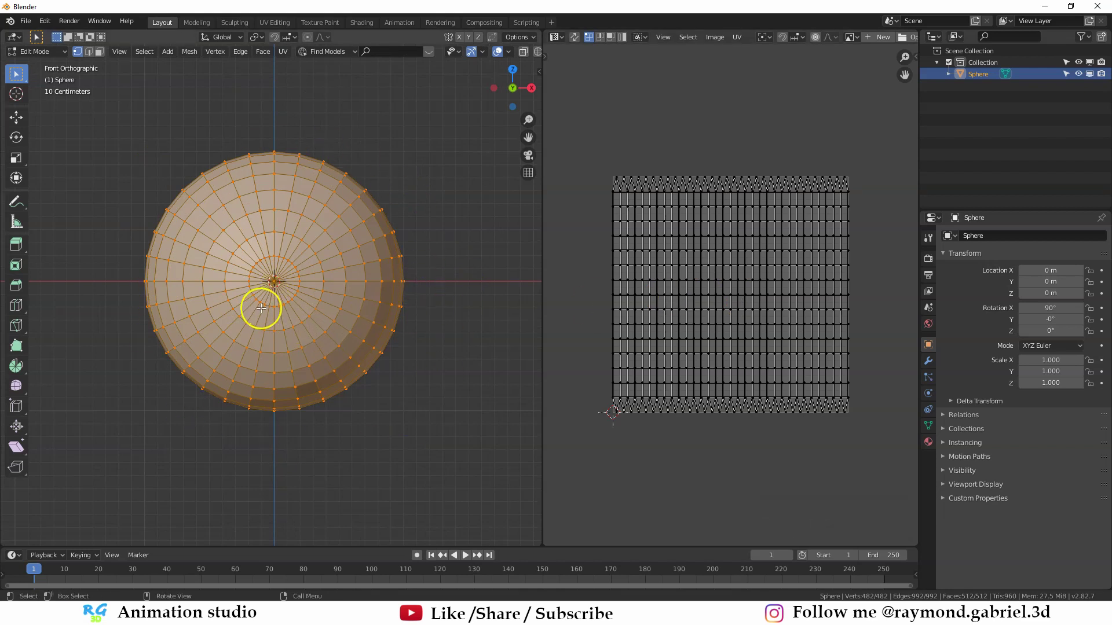
- Unwrap the sphere's UVs with Project From View, giving a circular layout
key(u)
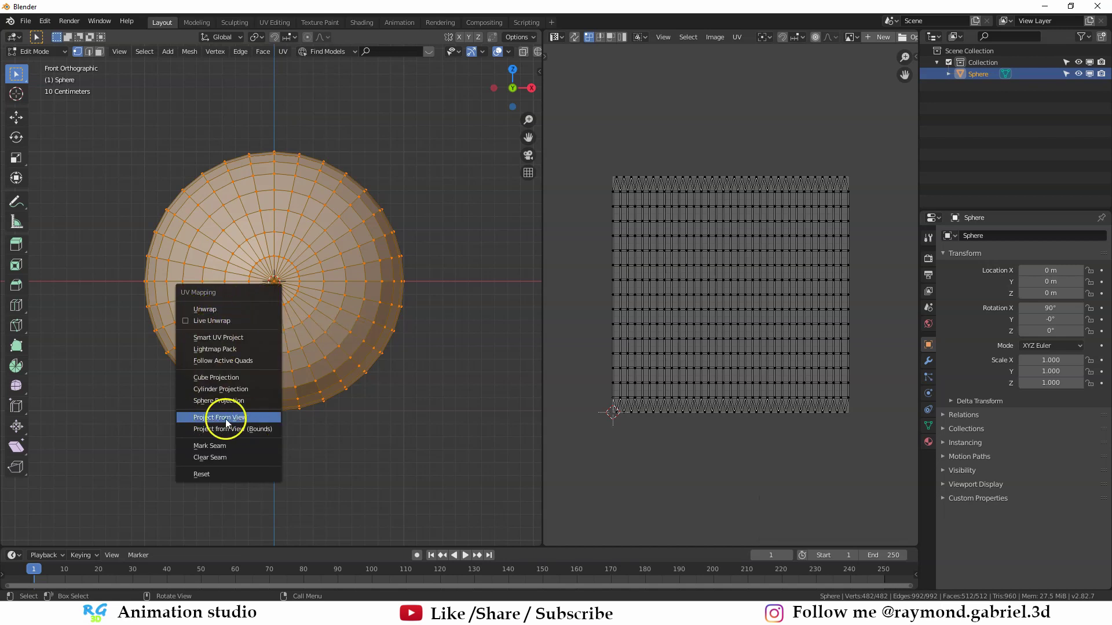
click(236, 424)
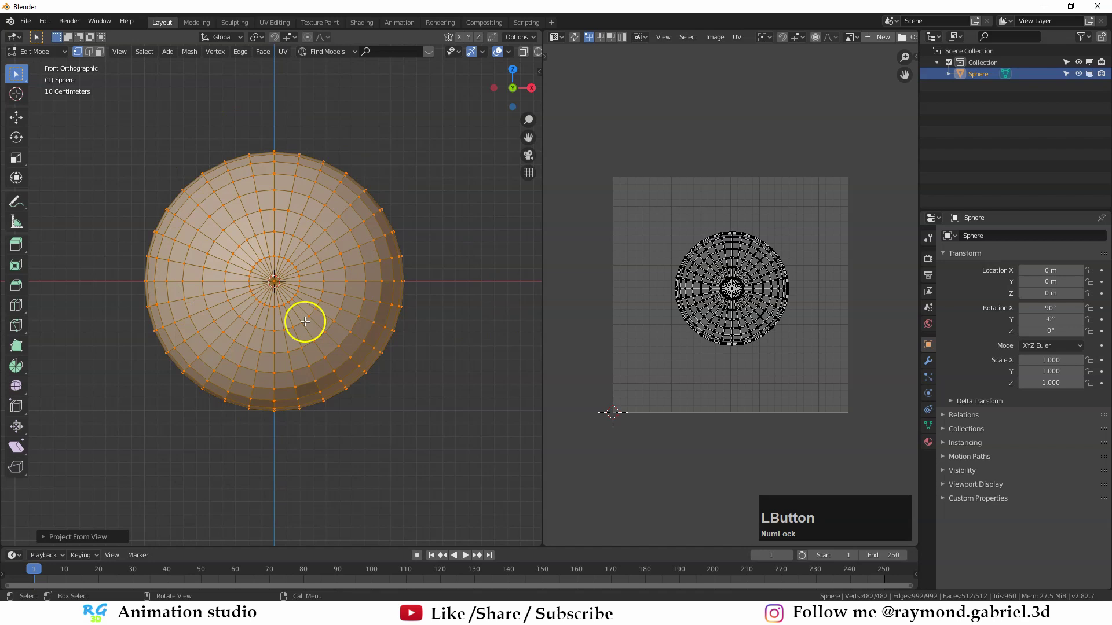
scroll(up, 3)
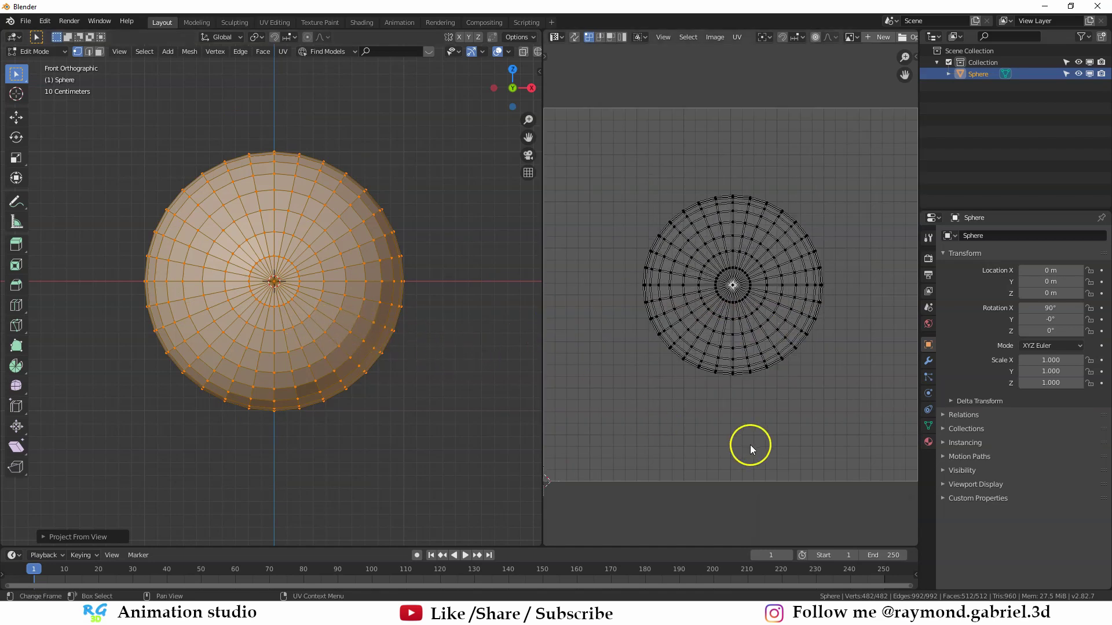
- Create a material named Eye on the sphere and split the right editor into two areas
click(934, 448)
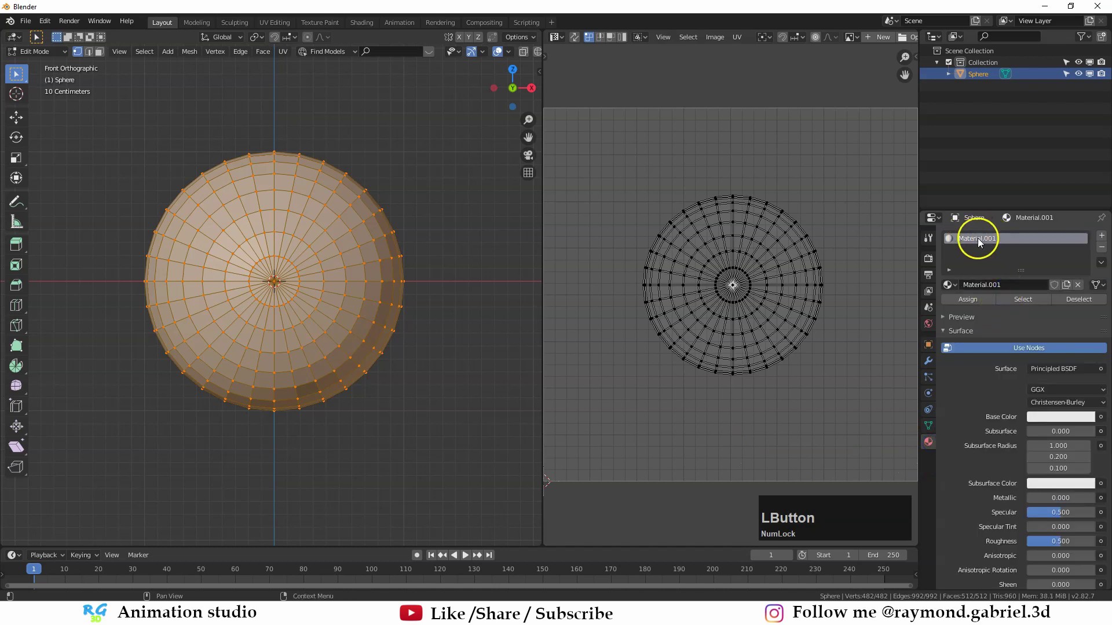
text(e)
key(BackSpace)
text(ye)
key(Return)
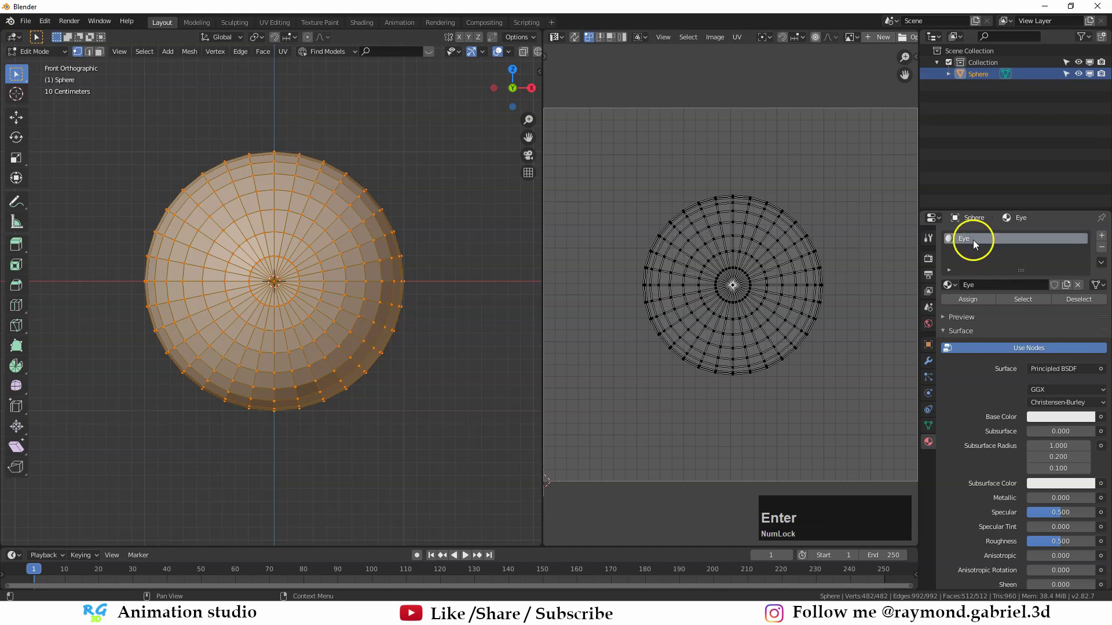
click(547, 538)
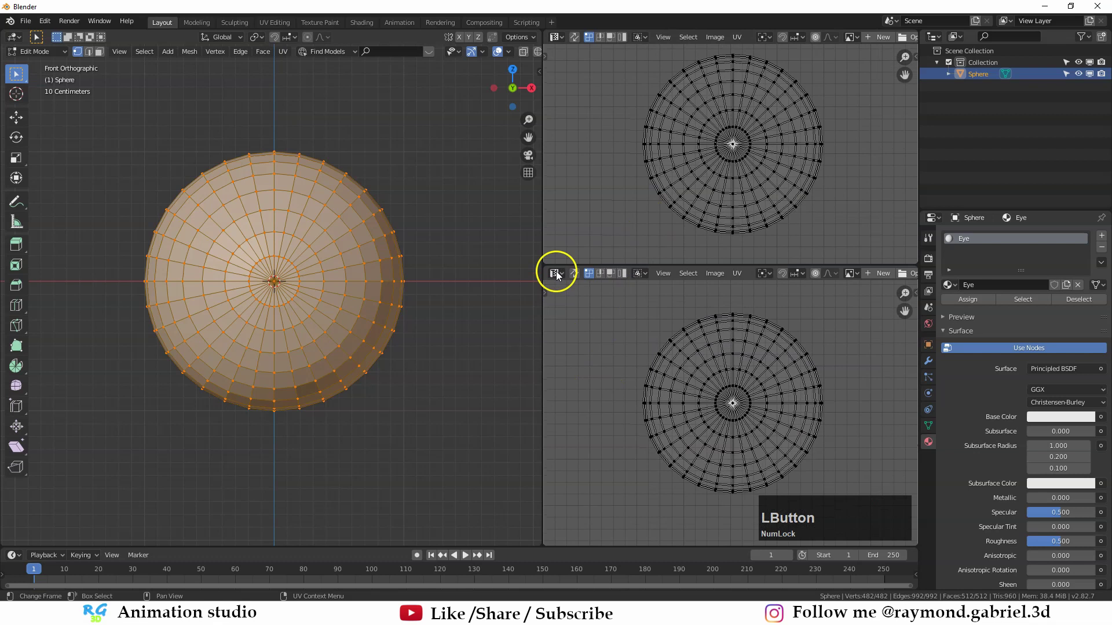
- Turn the lower right area into a shader node editor and frame its view
key(n)
scroll(up, 3)
middle_click(783, 422)
scroll(up, 3)
middle_click(730, 391)
scroll(up, 3)
middle_click(630, 393)
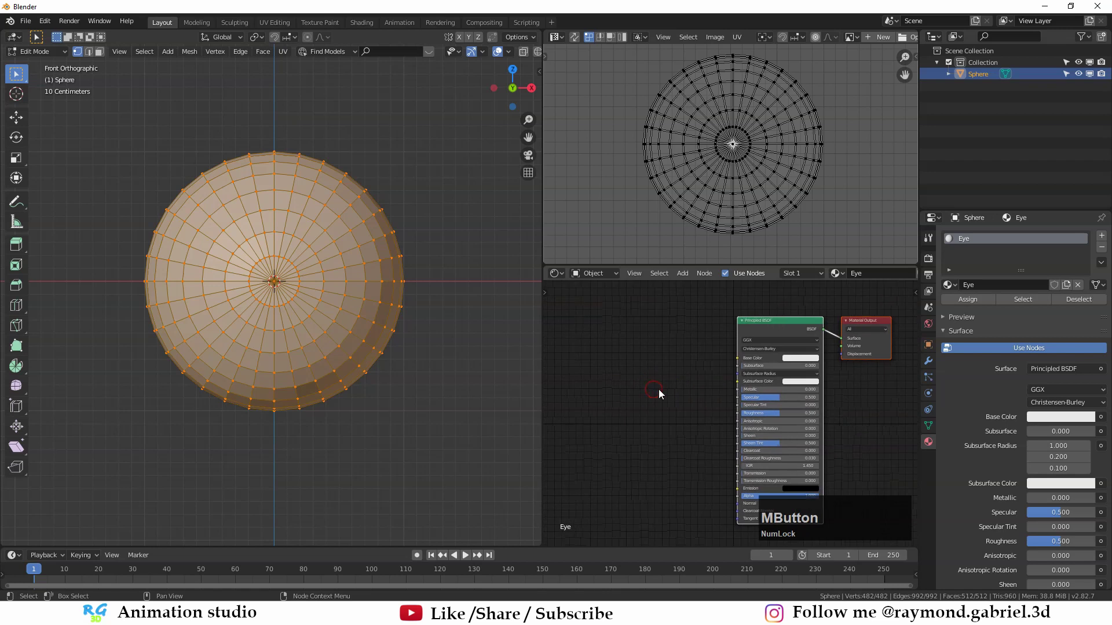
- Add an Image Texture node and load Eye.png into it
key(shift+a)
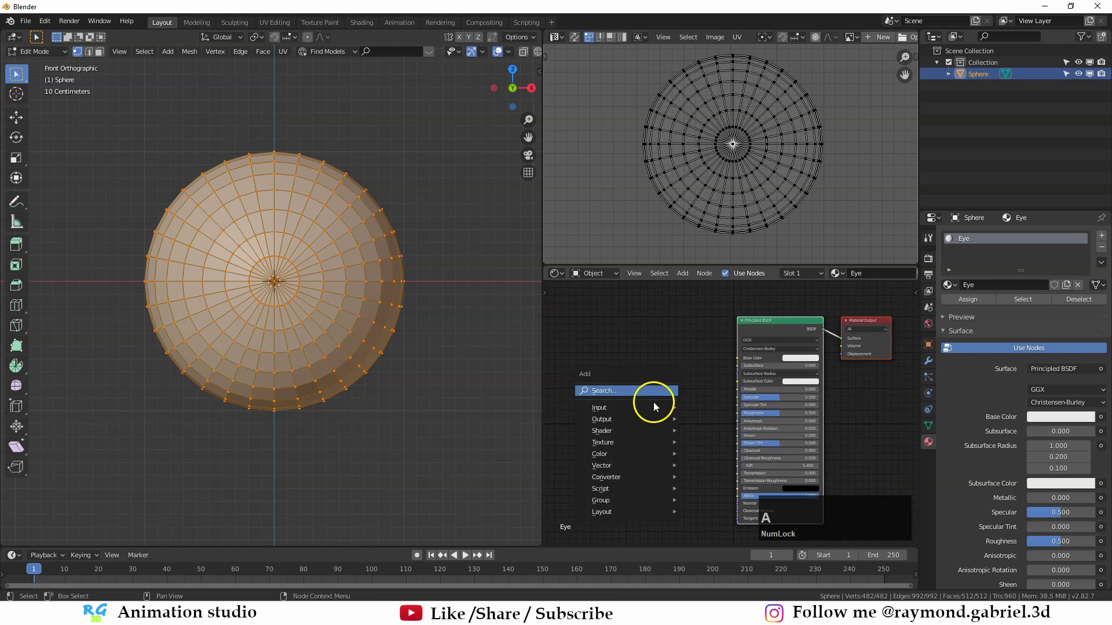
click(741, 344)
scroll(up, 3)
middle_click(720, 388)
scroll(up, 3)
click(678, 366)
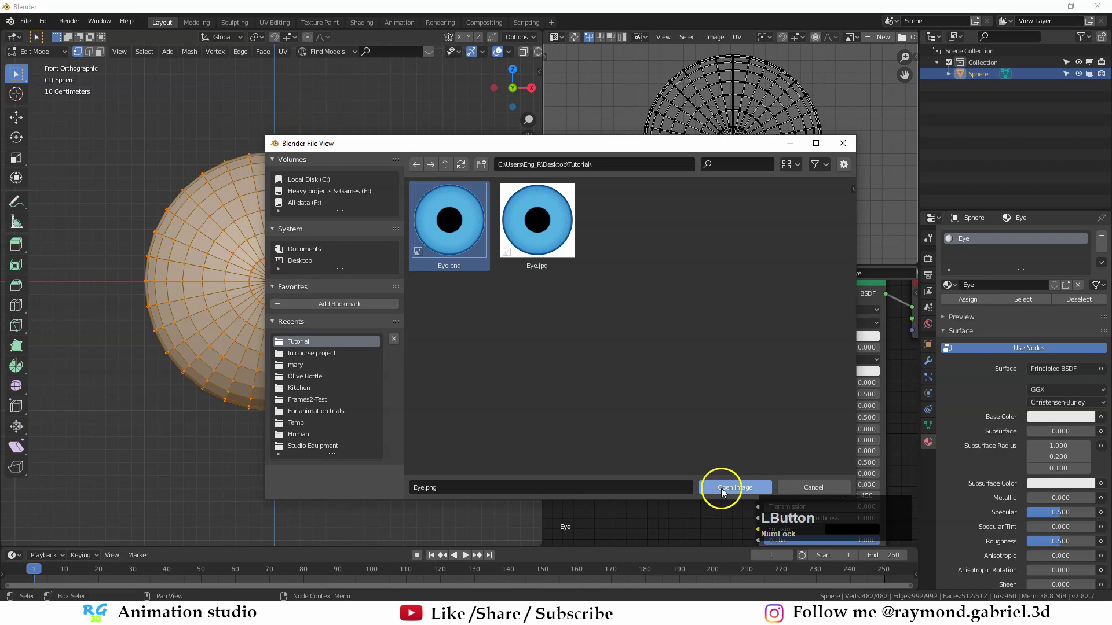
scroll(up, 3)
middle_click(642, 352)
click(615, 332)
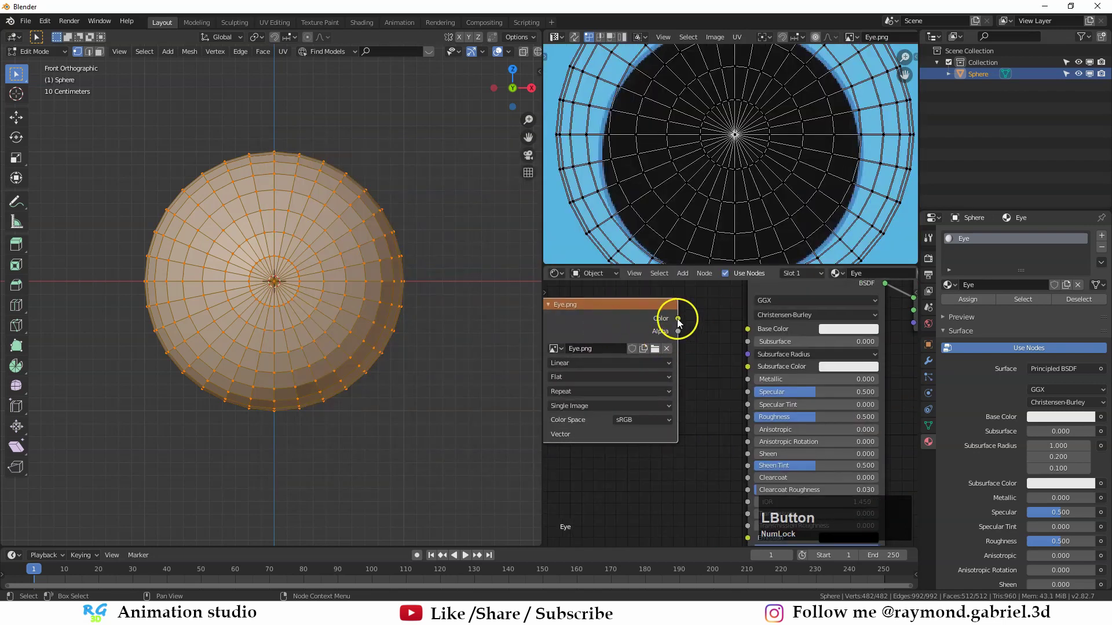
- Wire the eye image into Base Color and preview the sphere with rendered shading
scroll(down, 3)
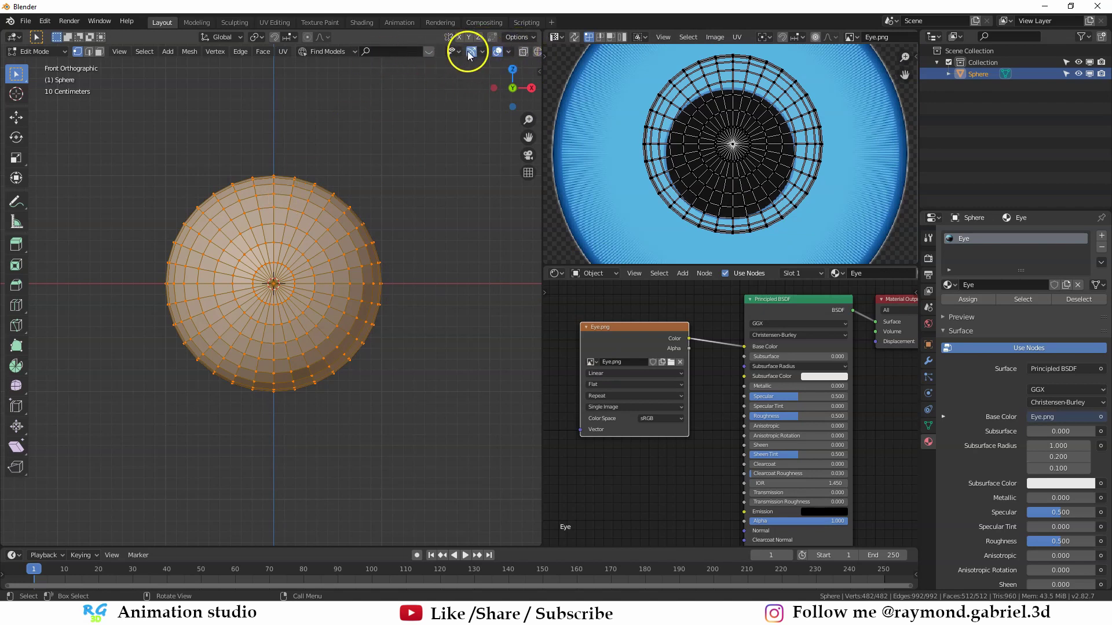
scroll(down, 3)
scroll(up, 3)
scroll(down, 3)
scroll(up, 3)
scroll(down, 3)
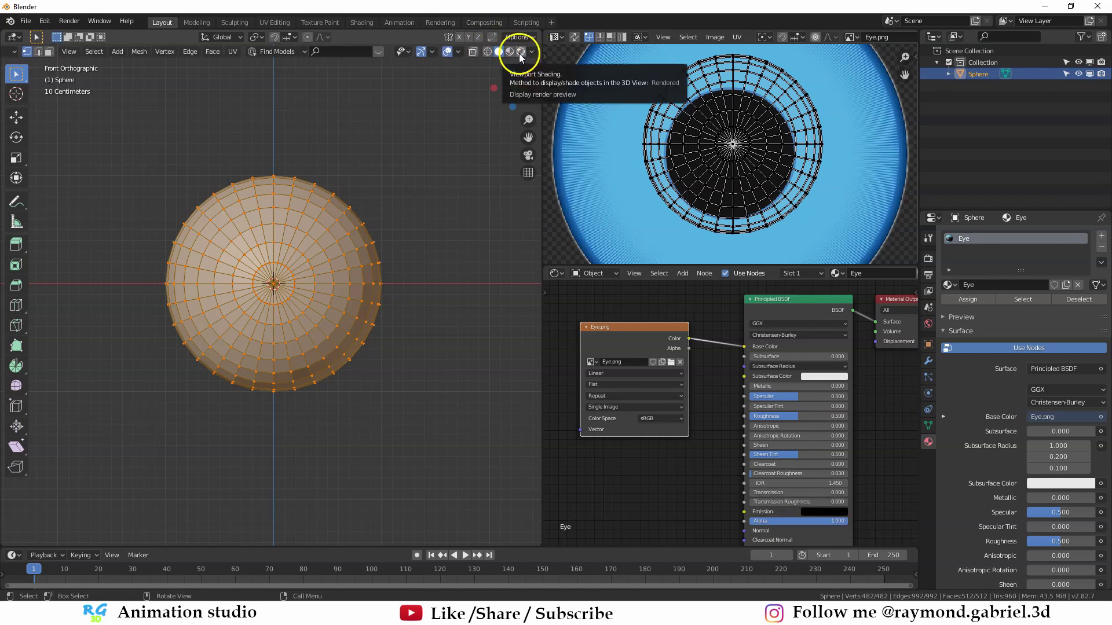
click(525, 59)
scroll(up, 3)
middle_click(312, 273)
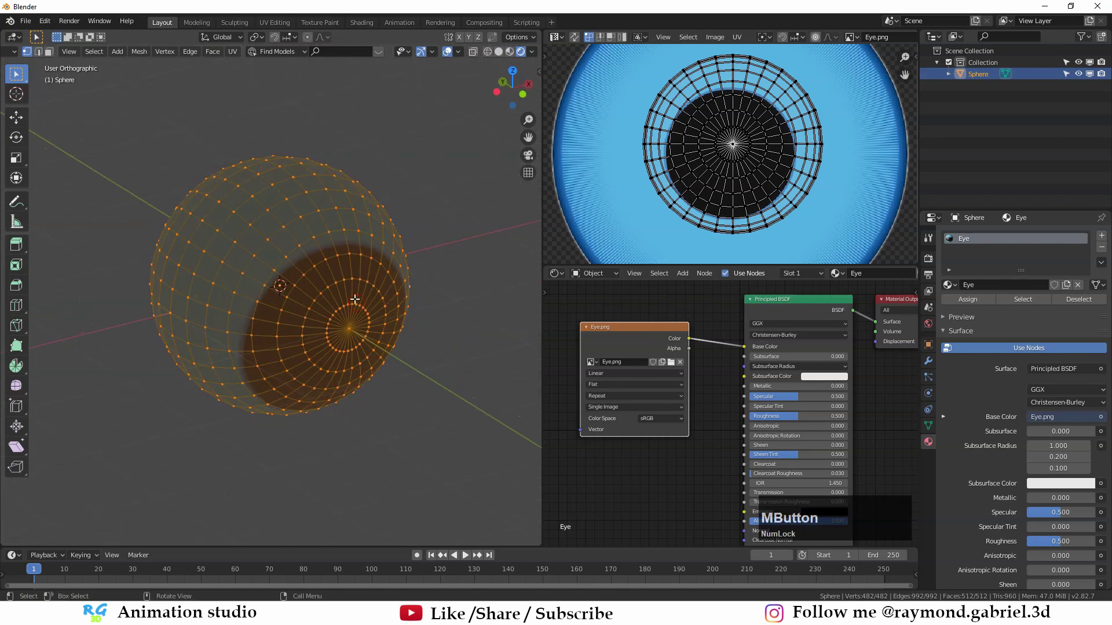
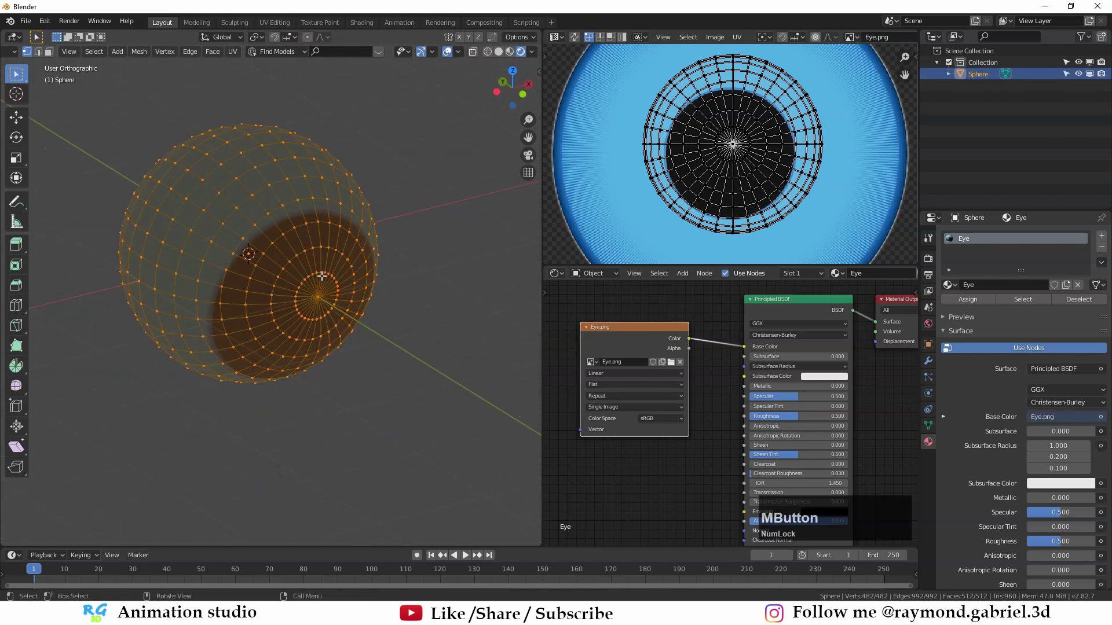
- Return the sphere to Object Mode
key(Escape)
key(Tab)
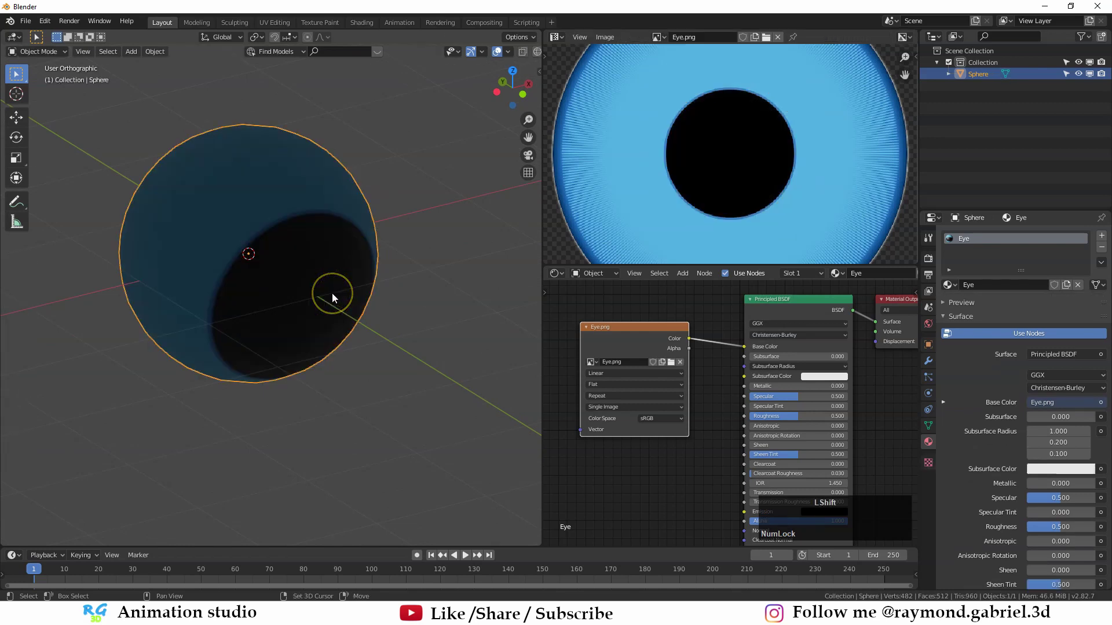
- Add a sun light and angle it toward the eyeball
key(shift+a)
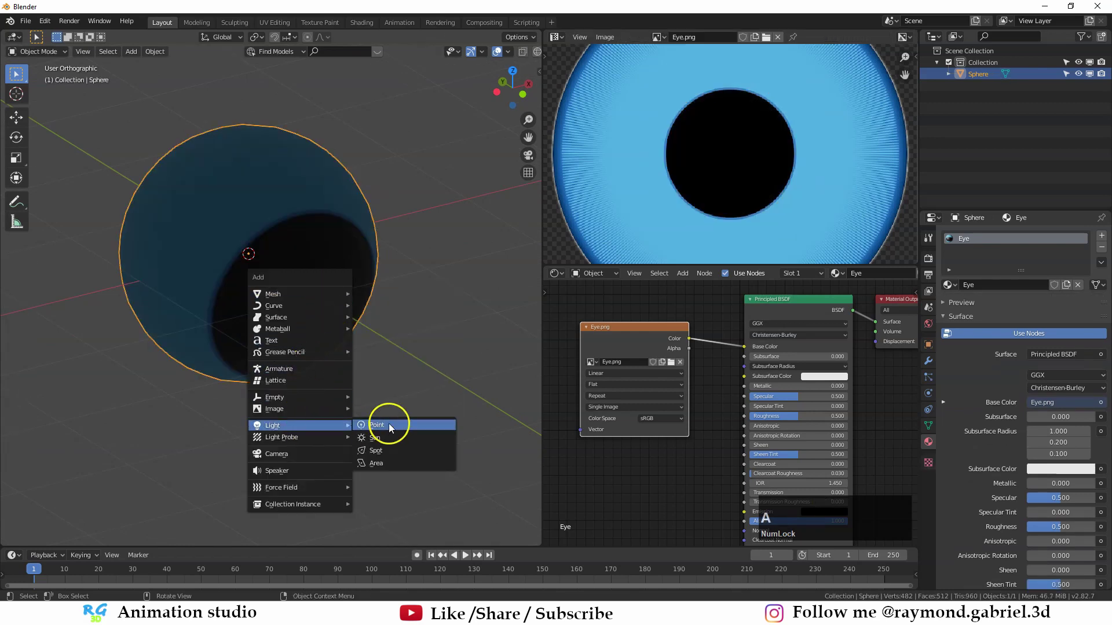
click(396, 447)
scroll(down, 3)
middle_click(328, 332)
key(g)
key(r)
click(245, 363)
scroll(down, 3)
middle_click(342, 324)
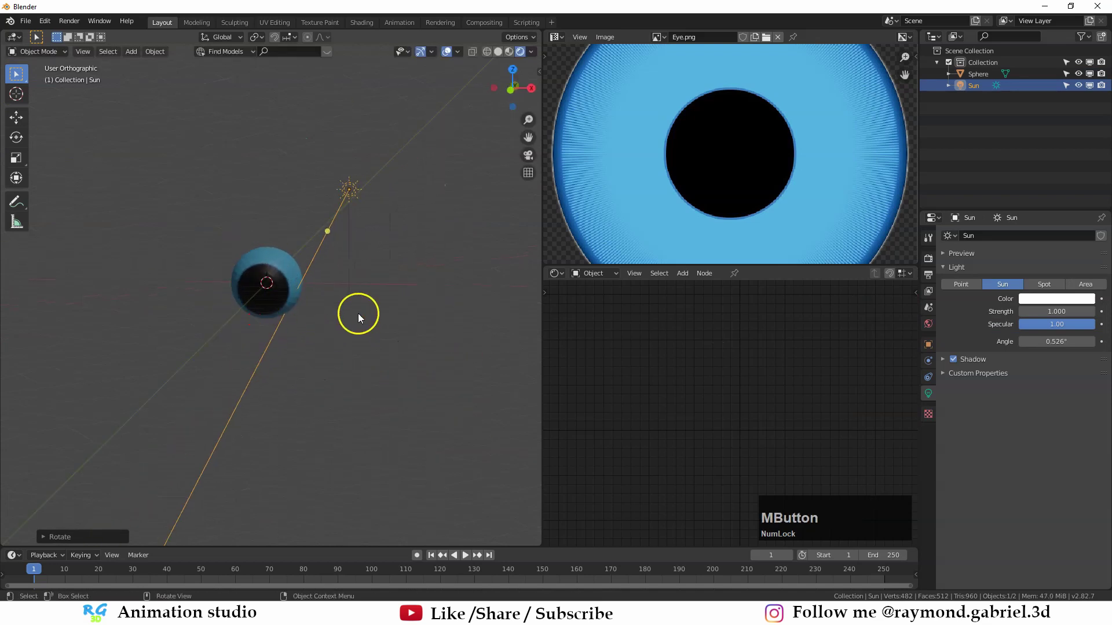
- Duplicate the sun light and re-aim the copy from a different angle
key(r)
click(221, 368)
key(shift+d)
click(154, 328)
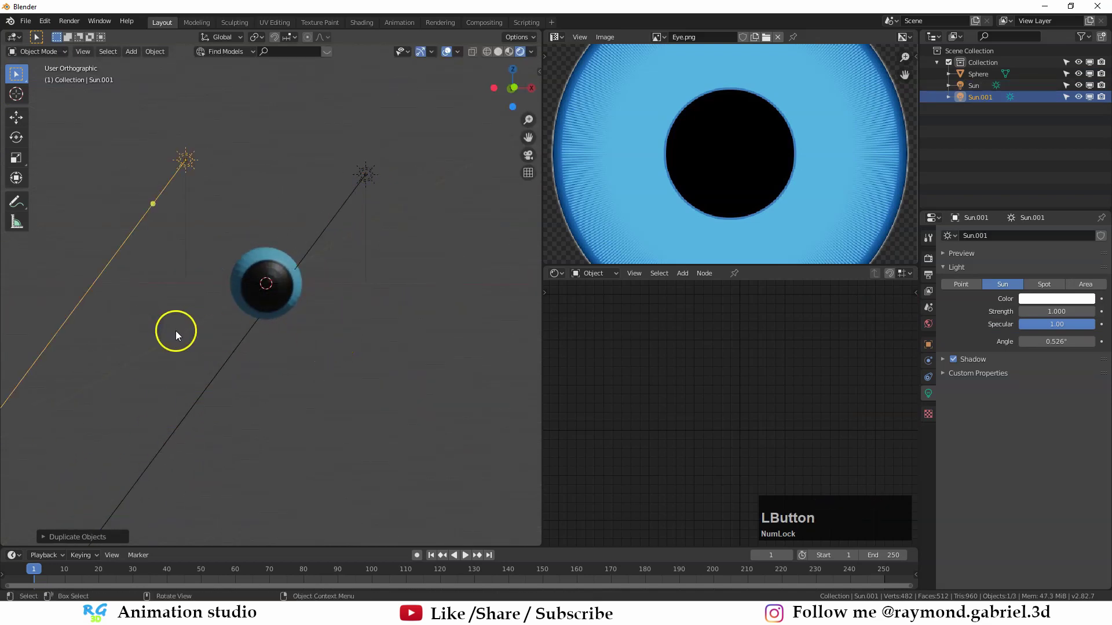
key(r)
click(410, 235)
key(g)
click(365, 256)
middle_click(346, 275)
- Select the eyeball sphere and inspect its texture from several angles
click(351, 291)
middle_click(322, 308)
scroll(up, 3)
click(294, 287)
middle_click(362, 295)
scroll(down, 3)
scroll(up, 3)
middle_click(310, 309)
- Check the UV layout in Edit Mode, then view the repeated iris on the sphere
key(Tab)
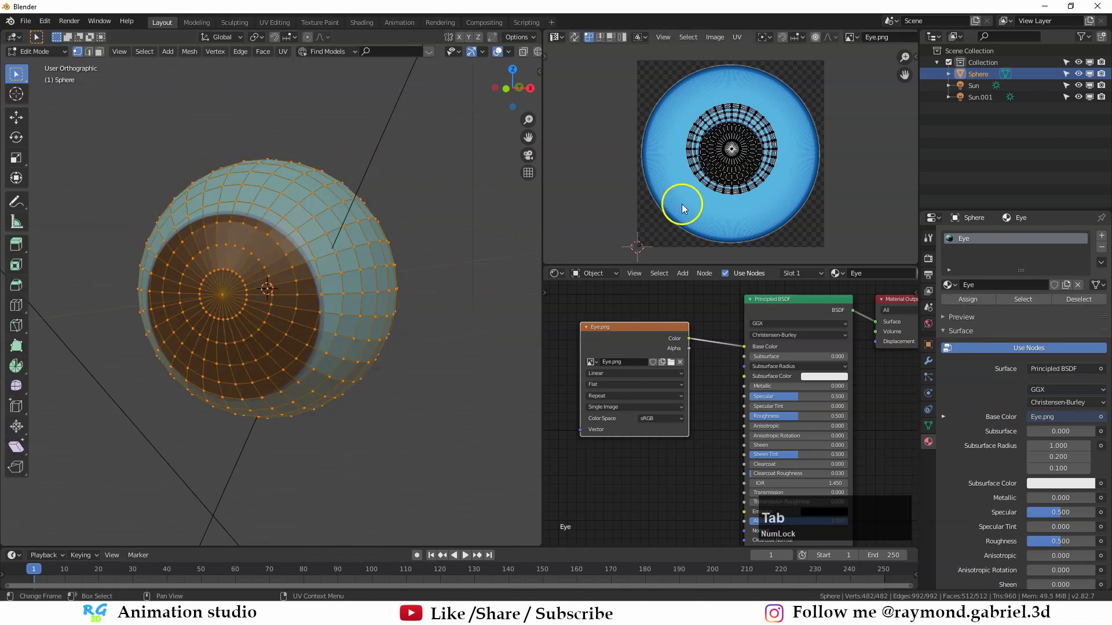
middle_click(733, 193)
scroll(down, 3)
middle_click(733, 191)
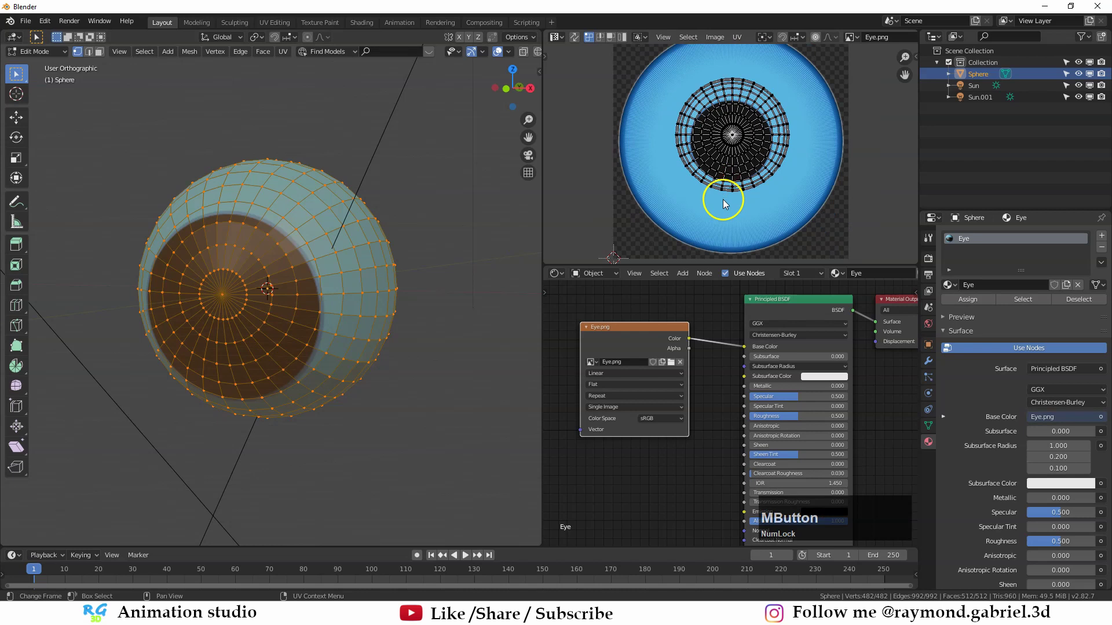
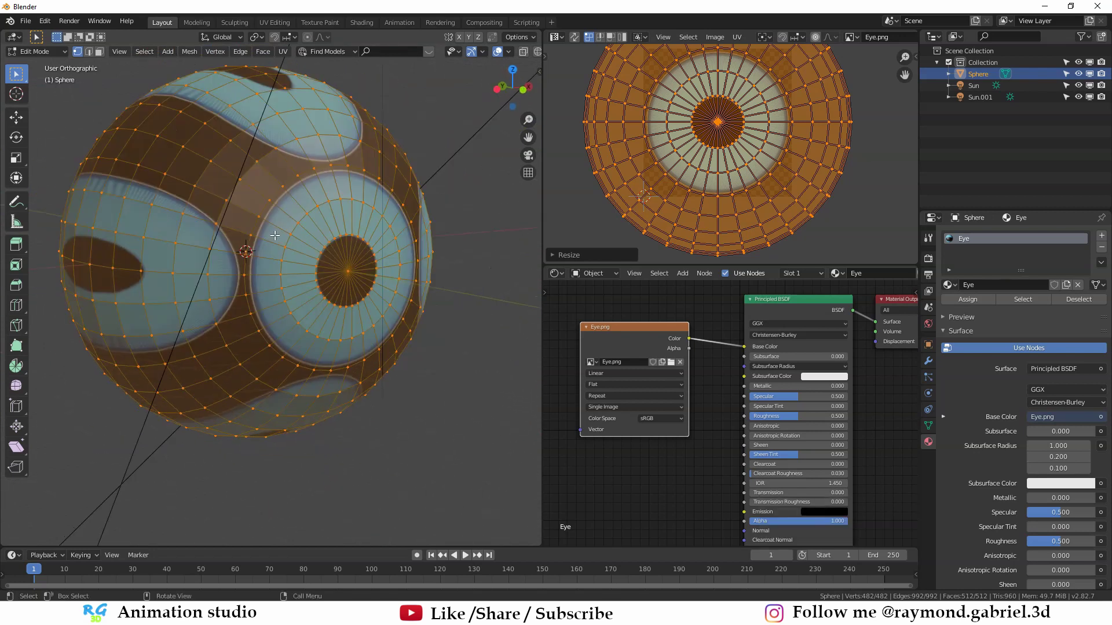
key(Tab)
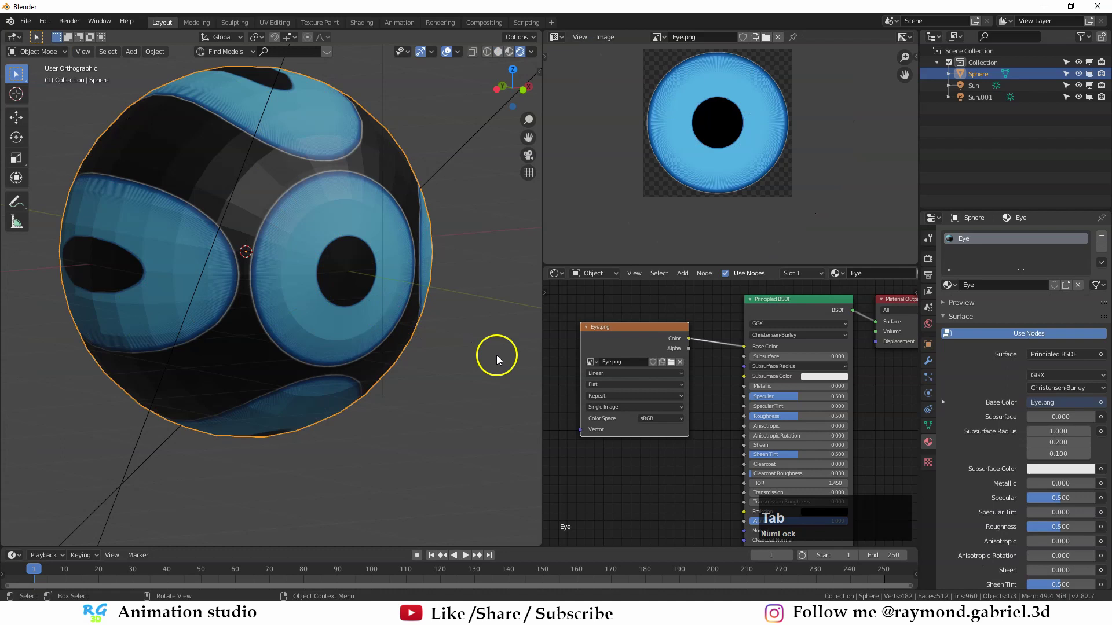
- Set the Image Texture node's extension from Repeat to Clip
click(630, 339)
scroll(up, 3)
middle_click(617, 415)
click(664, 343)
scroll(up, 3)
middle_click(656, 378)
click(633, 400)
- Orbit to face the single iris and reframe the node graph
scroll(down, 3)
middle_click(422, 322)
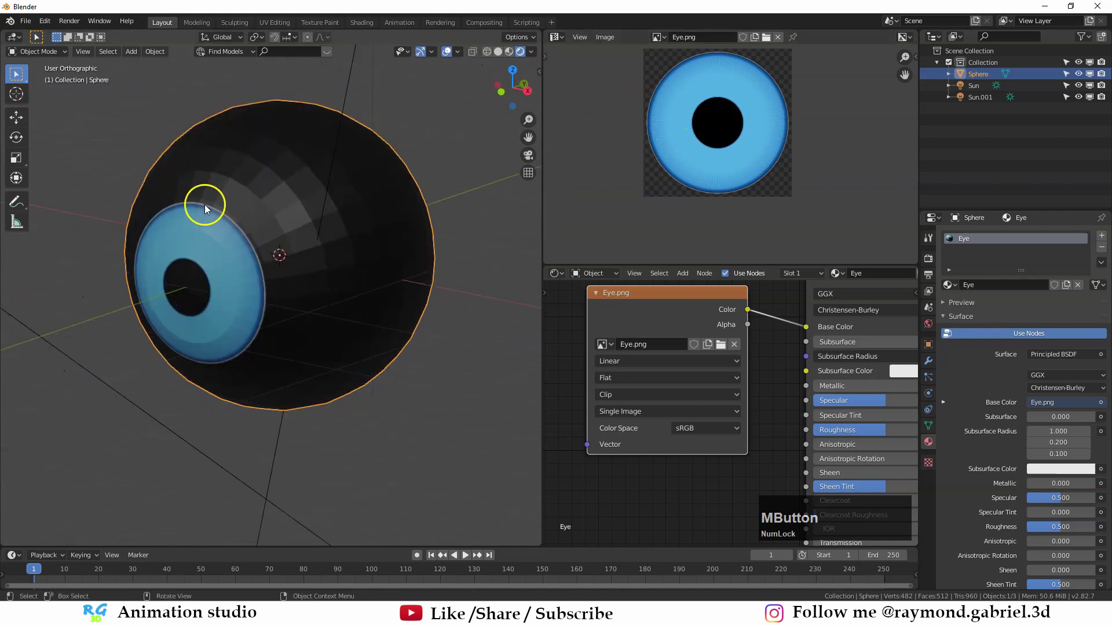
scroll(down, 3)
middle_click(303, 329)
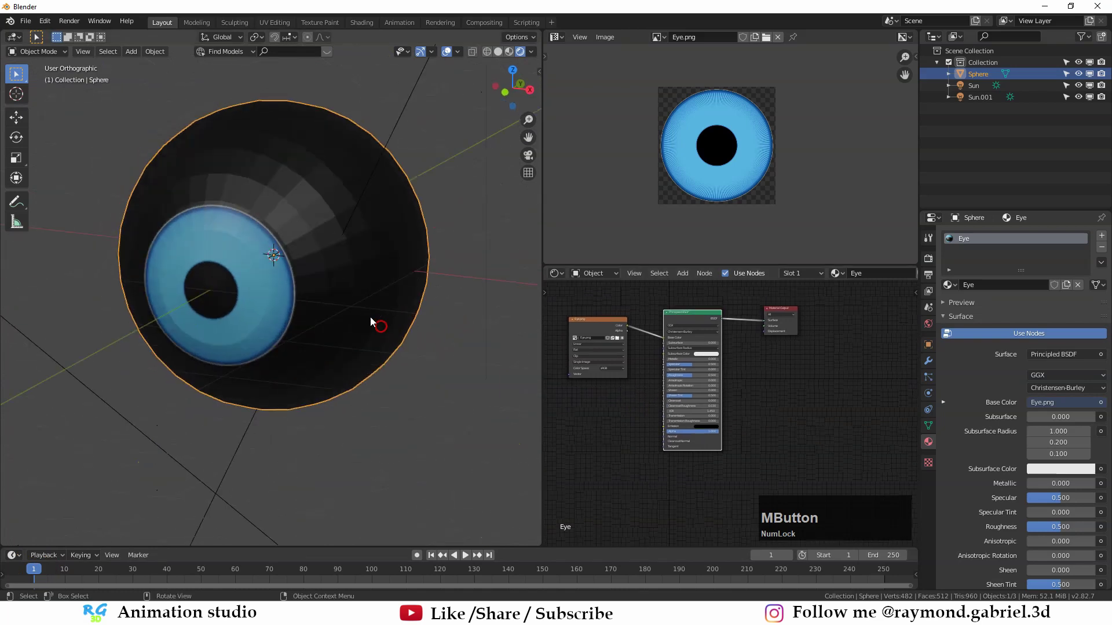
scroll(up, 3)
middle_click(630, 366)
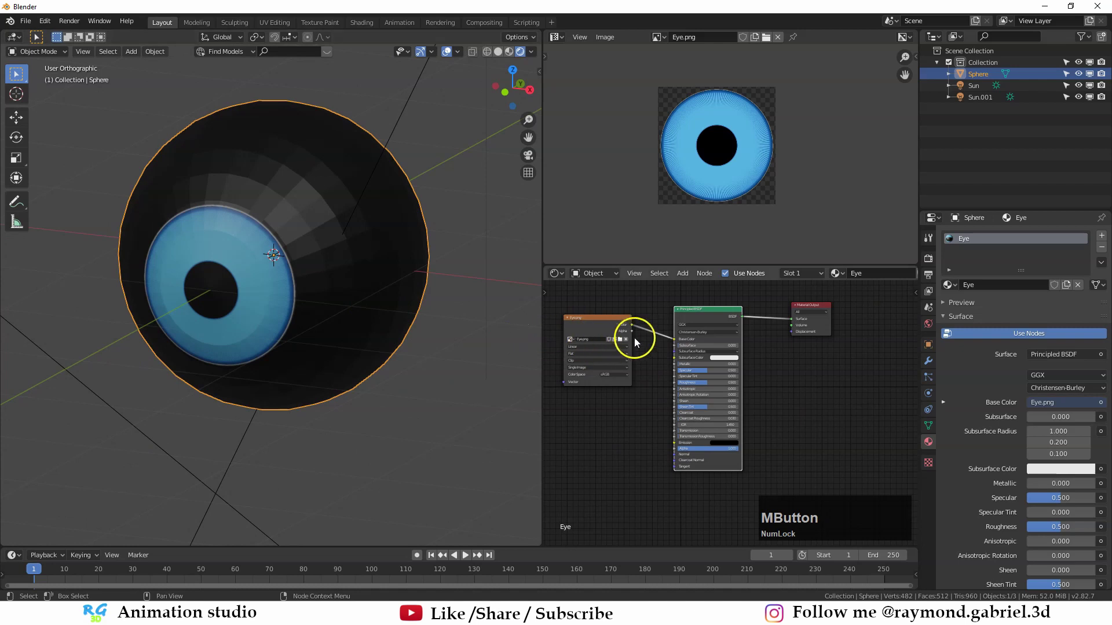
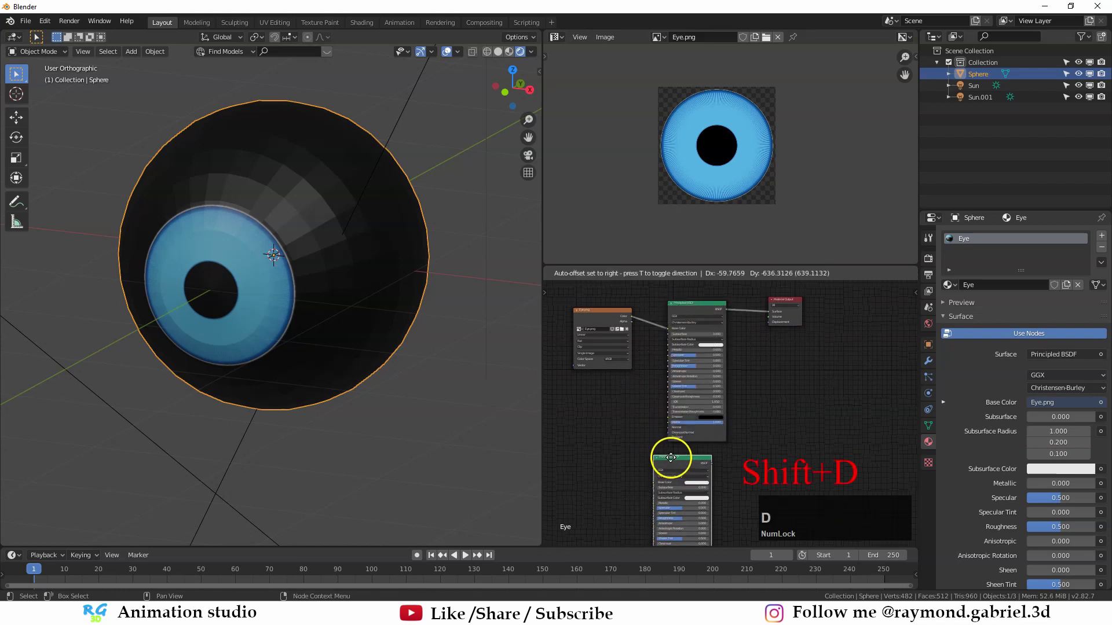
- Duplicate the Principled BSDF node and position the copy below the original
click(684, 468)
middle_click(648, 453)
click(668, 387)
scroll(up, 3)
middle_click(723, 424)
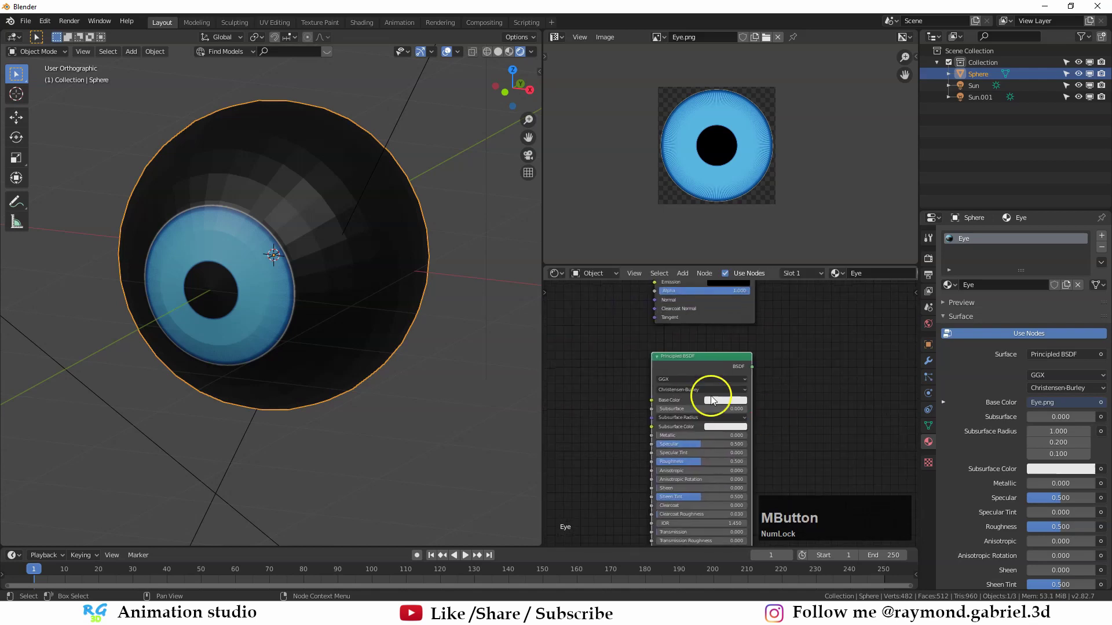
scroll(down, 3)
click(745, 313)
key(g)
click(809, 382)
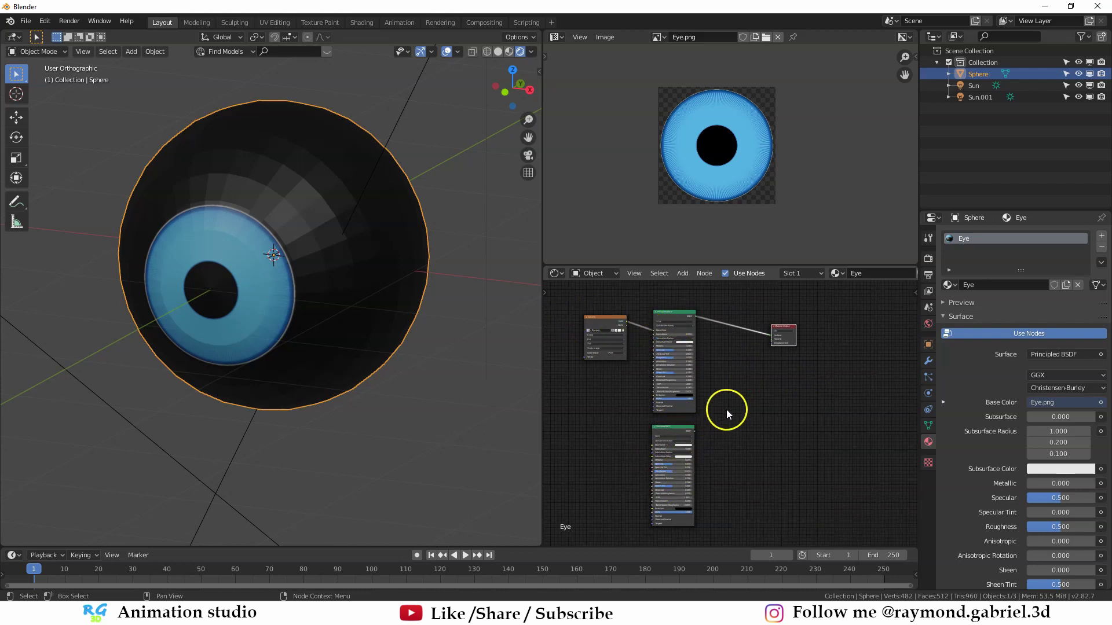
- Bring up the Add node menu (Shift+A) to browse shader nodes
key(shift+Num_Lock)
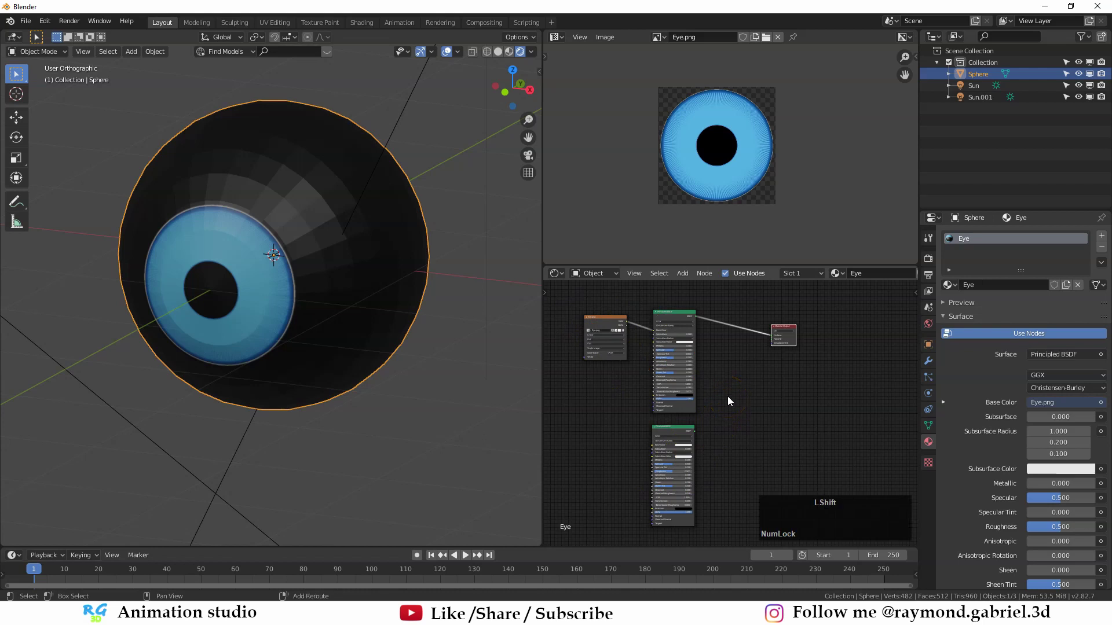
key(shift+a)
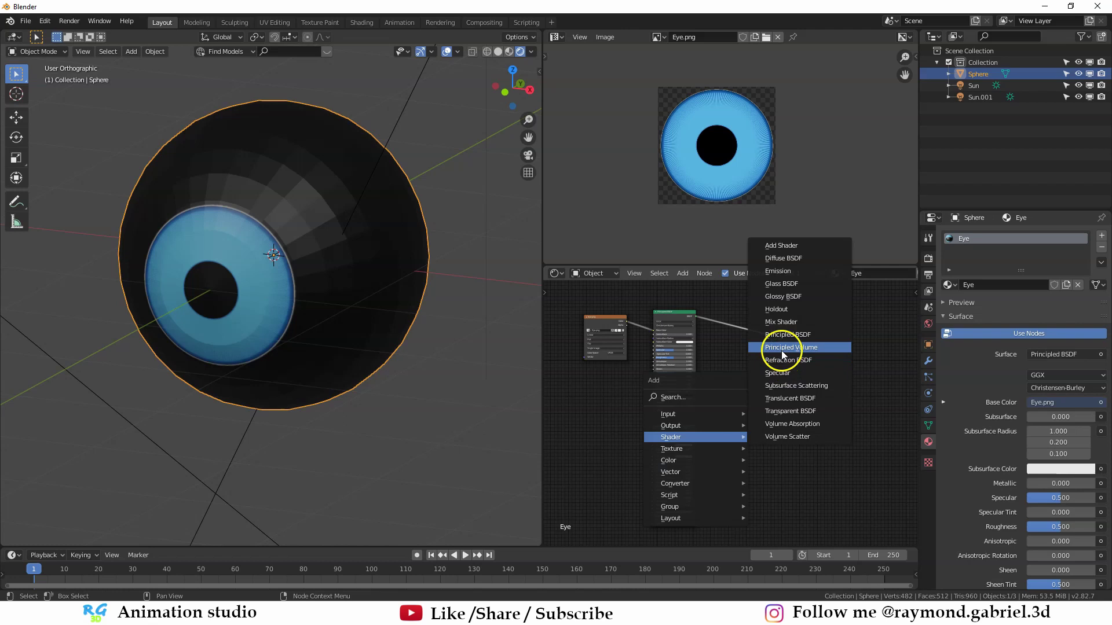
- Add a Mix Shader node and place it in the Eye material graph
click(789, 327)
scroll(down, 3)
middle_click(700, 366)
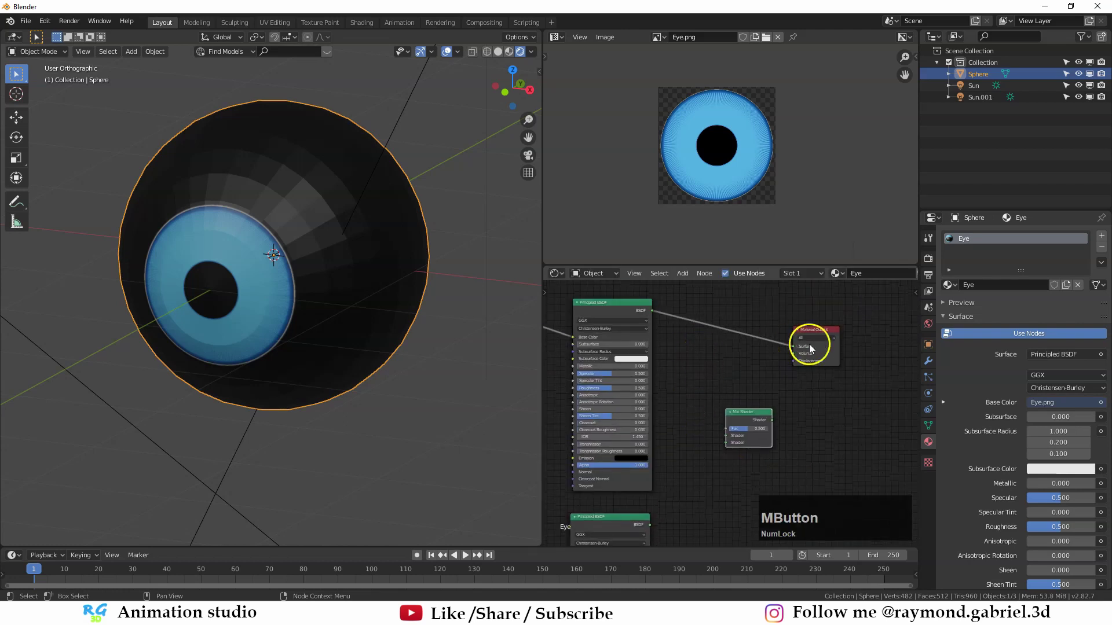
click(793, 354)
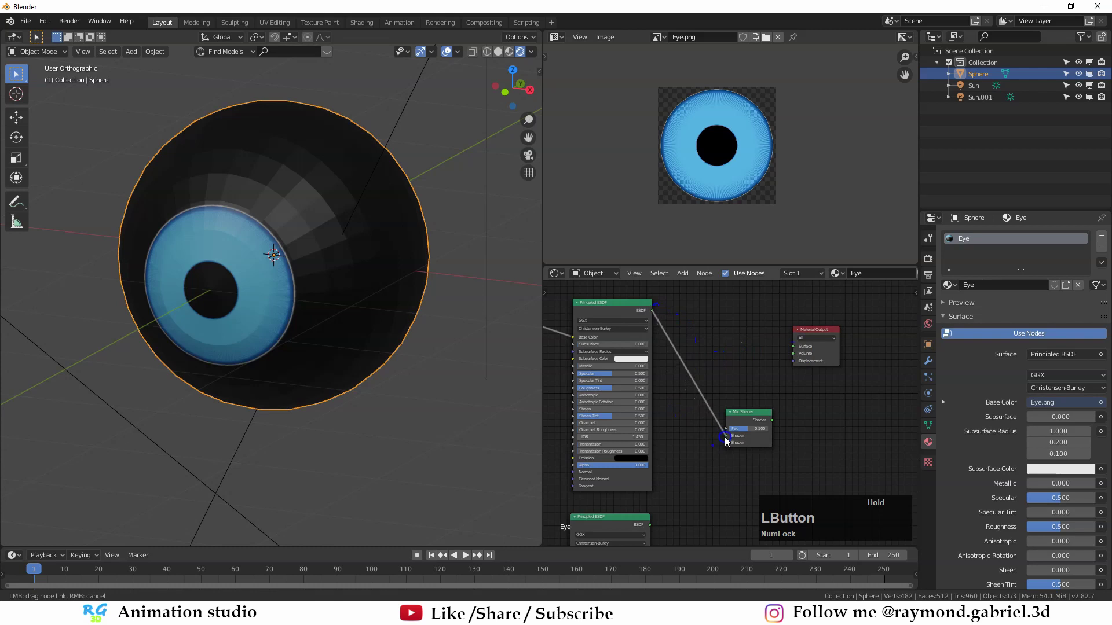
- Wire both Principled BSDF outputs into the Mix Shader and its result into Material Output Surface
middle_click(707, 472)
scroll(up, 3)
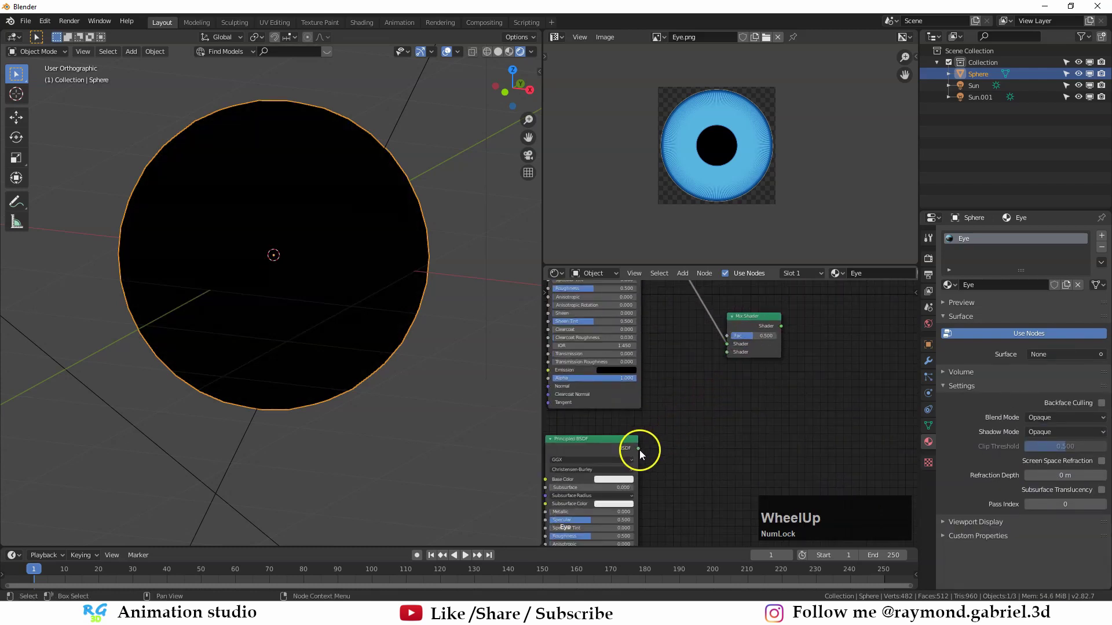
click(643, 456)
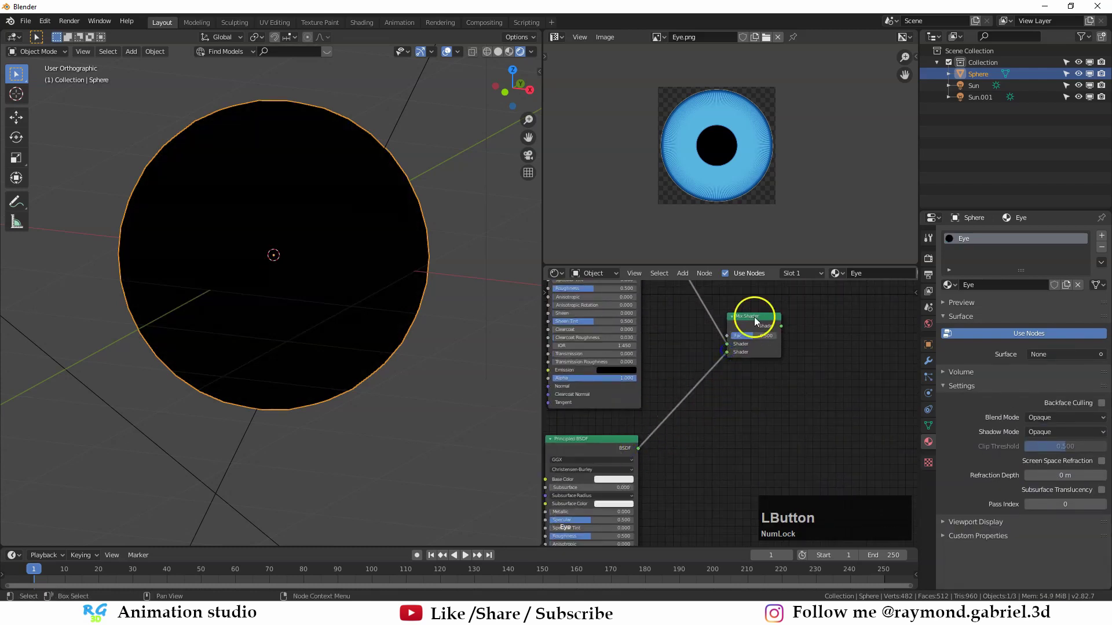
scroll(down, 3)
middle_click(713, 377)
click(665, 353)
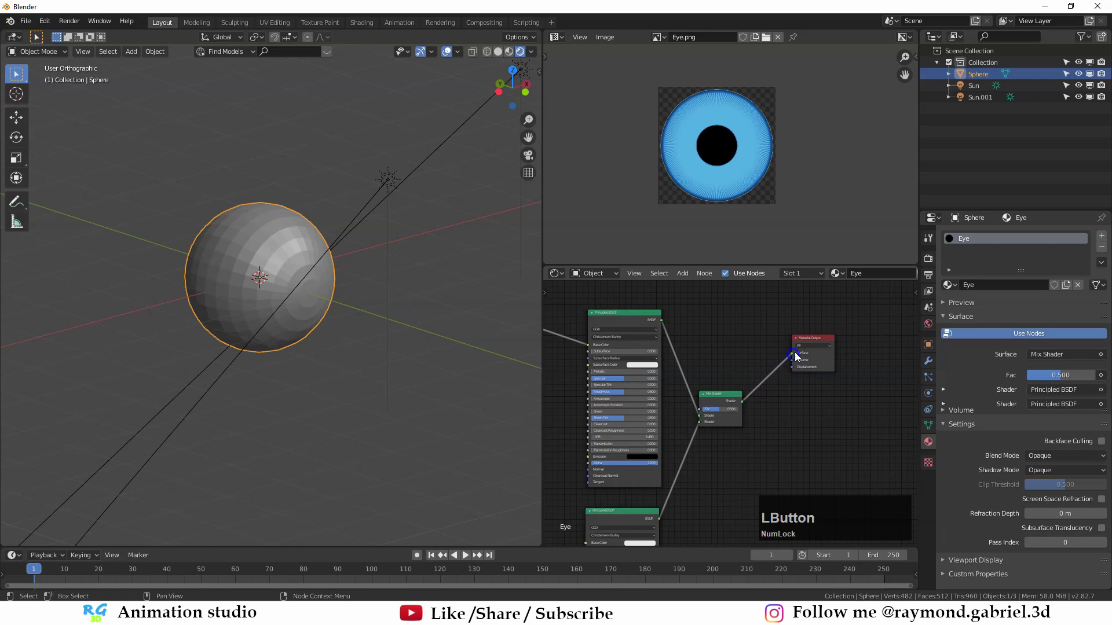
scroll(up, 3)
middle_click(354, 341)
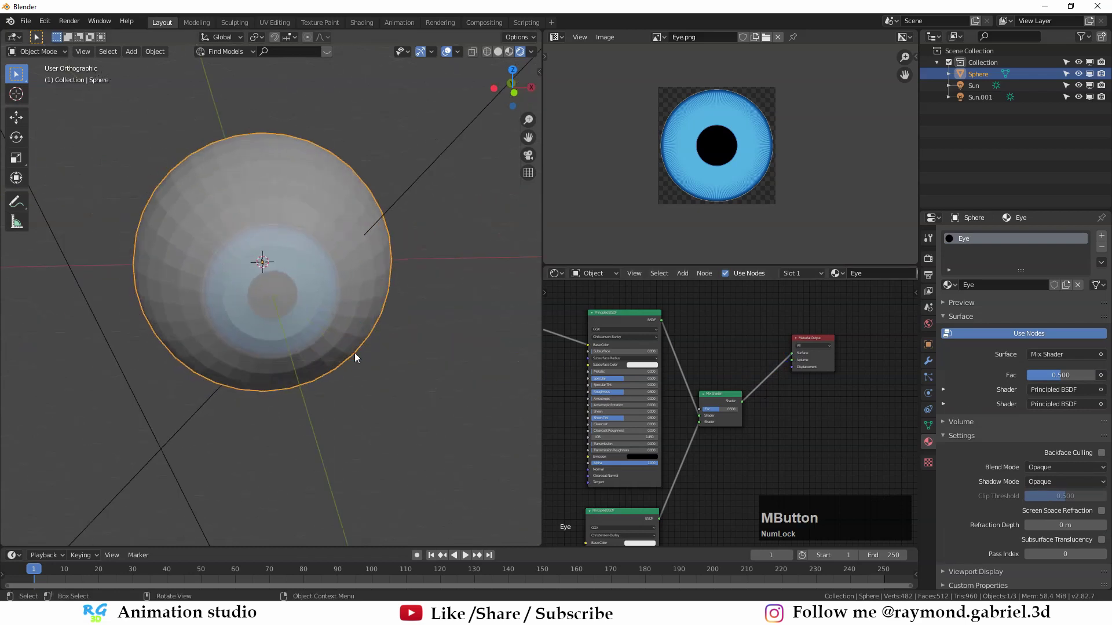
scroll(up, 3)
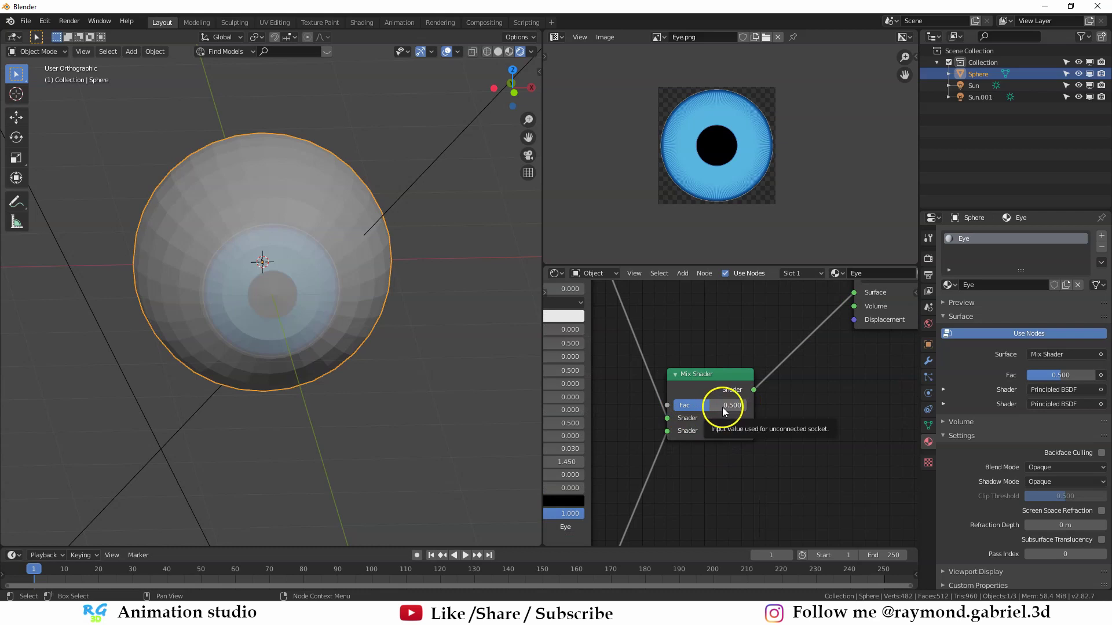
middle_click(651, 394)
scroll(down, 3)
middle_click(709, 397)
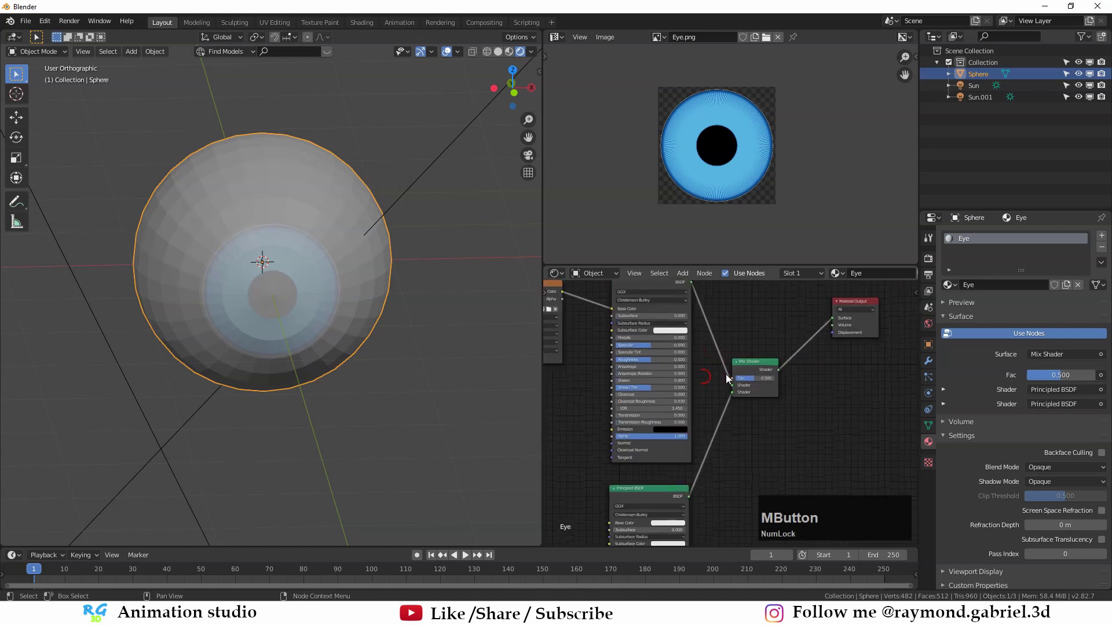
click(763, 367)
scroll(down, 3)
middle_click(708, 391)
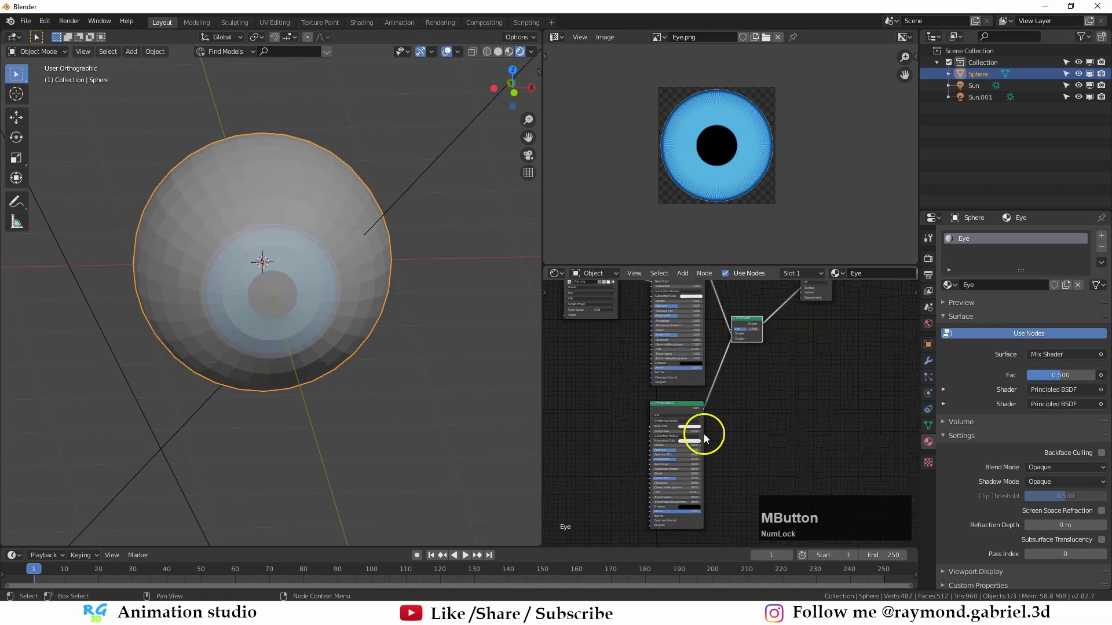
scroll(up, 3)
middle_click(754, 354)
middle_click(766, 375)
scroll(up, 3)
click(767, 366)
scroll(down, 3)
click(748, 384)
middle_click(735, 452)
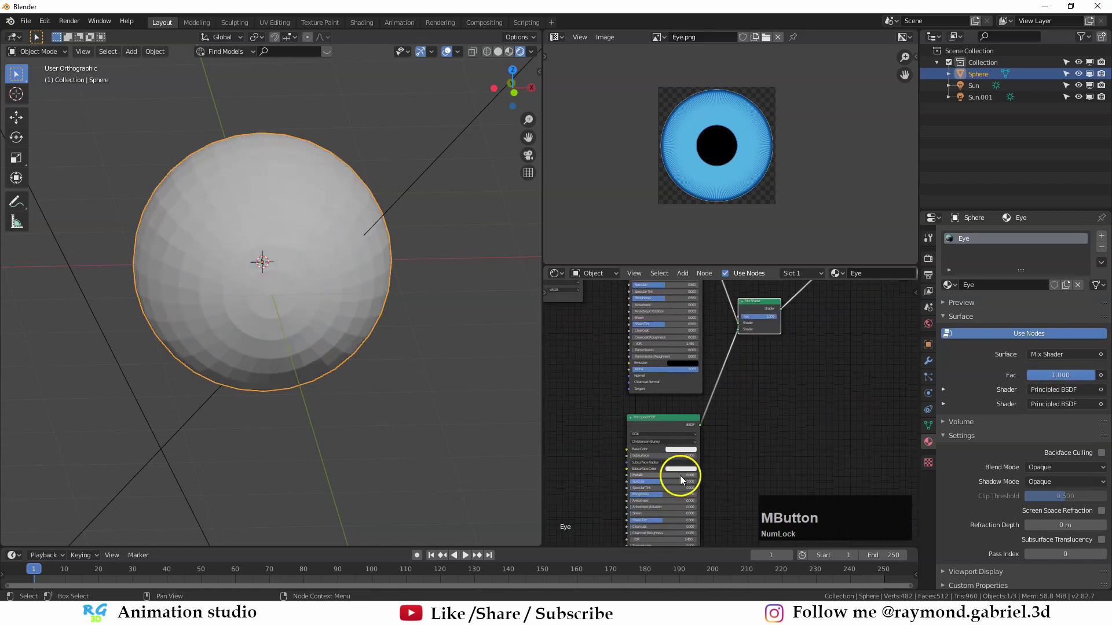
scroll(up, 3)
click(762, 378)
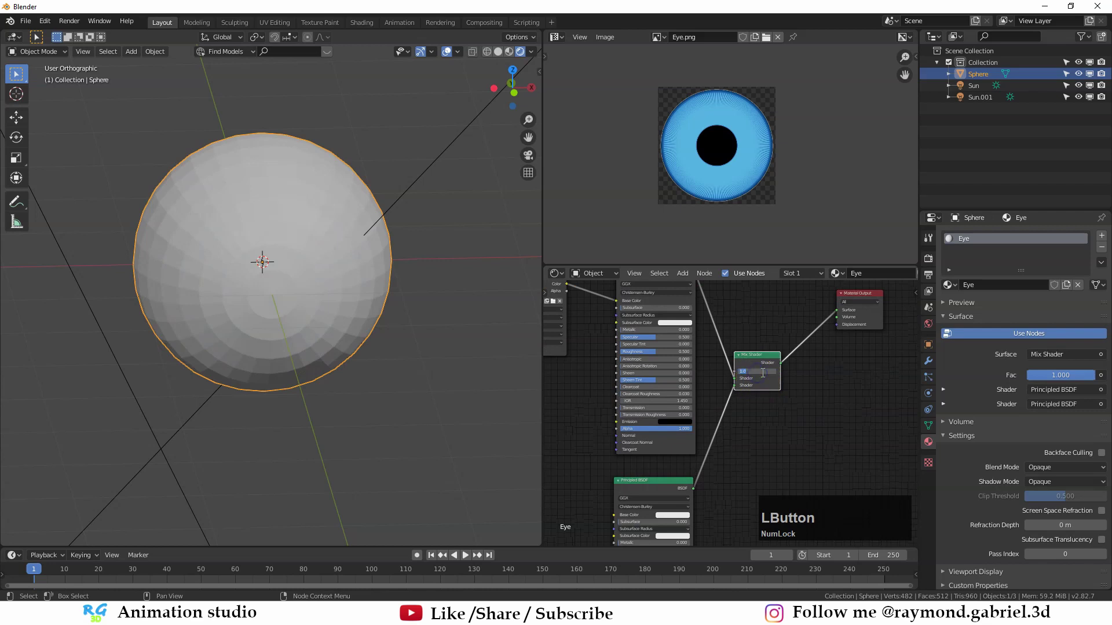
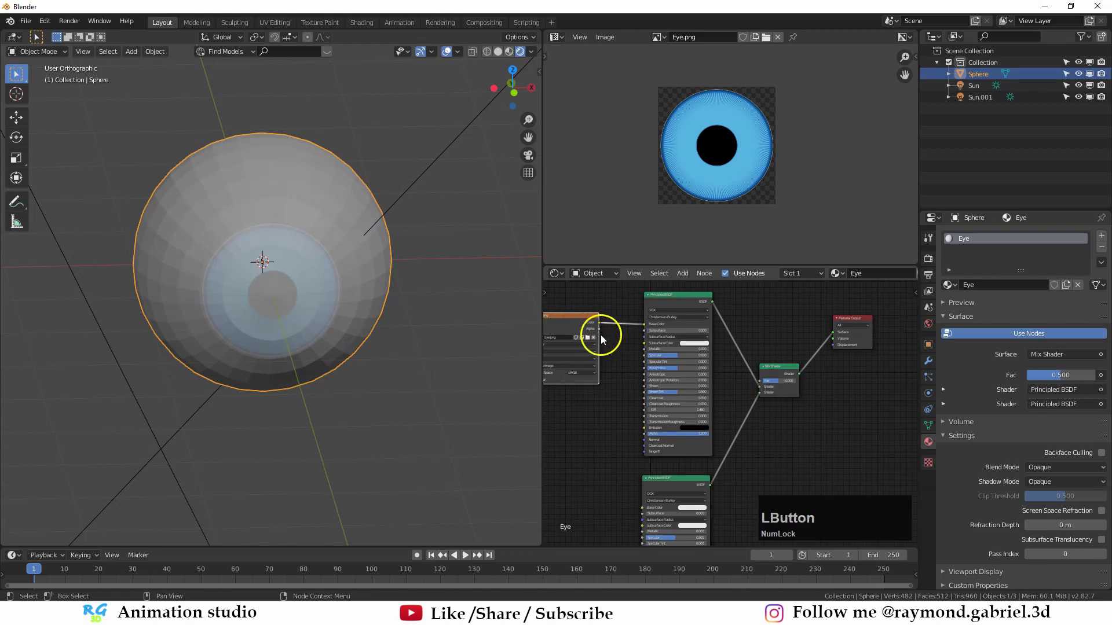
- Link the Eye.png texture's Alpha to the Mix Shader Fac and reorder its shader inputs
click(604, 335)
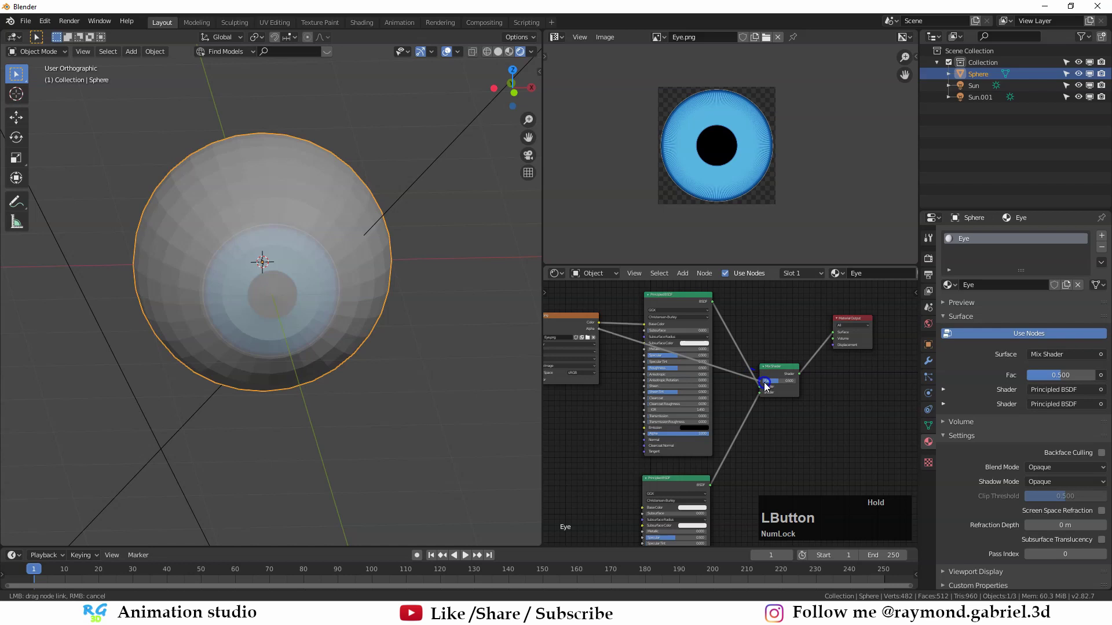
scroll(up, 3)
click(793, 364)
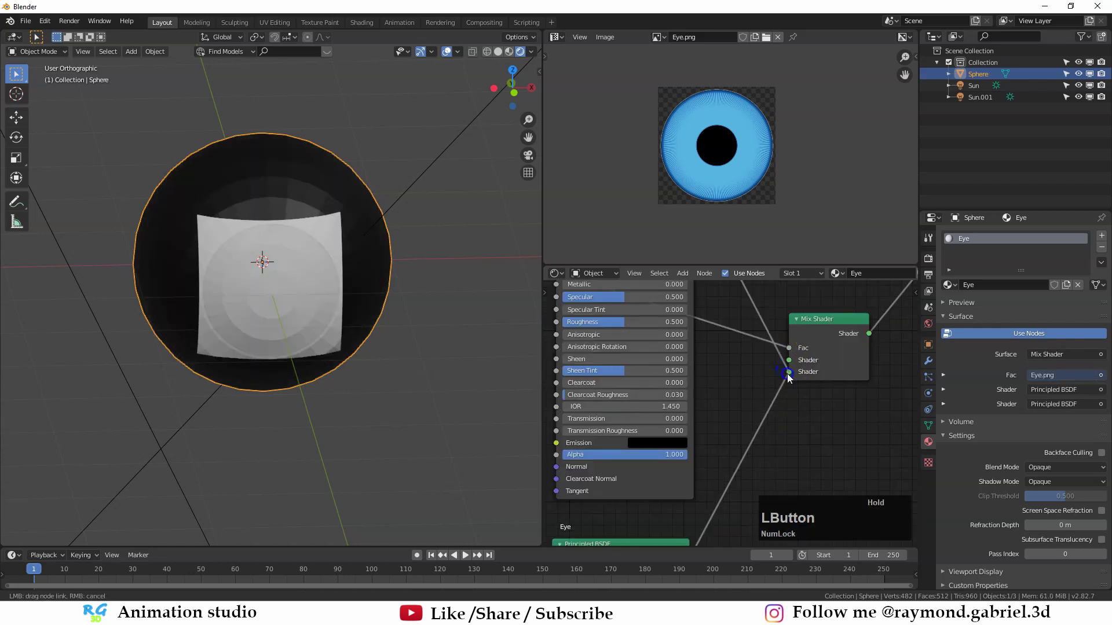
middle_click(353, 348)
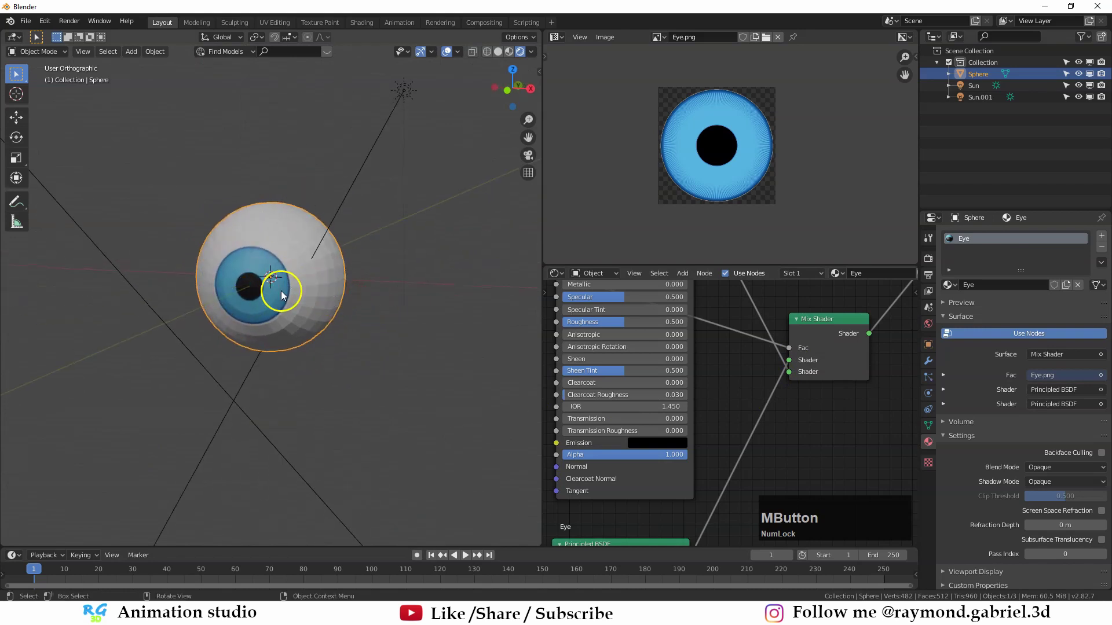
- Apply Shade Smooth to the eyeball sphere and inspect it from several angles
scroll(down, 3)
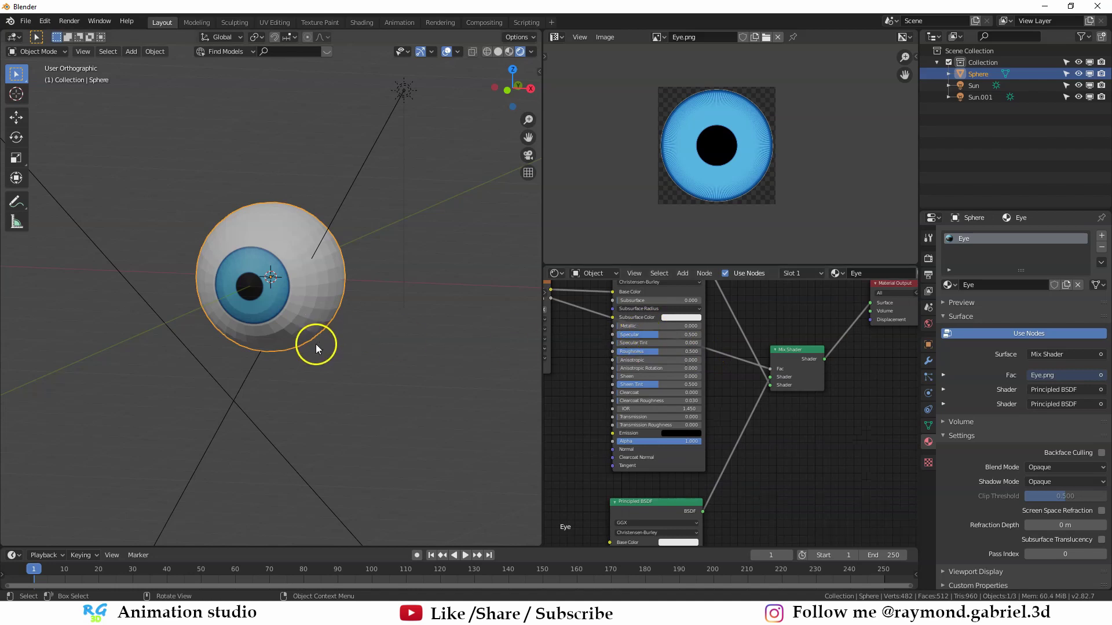
scroll(down, 3)
scroll(up, 3)
right_click(301, 300)
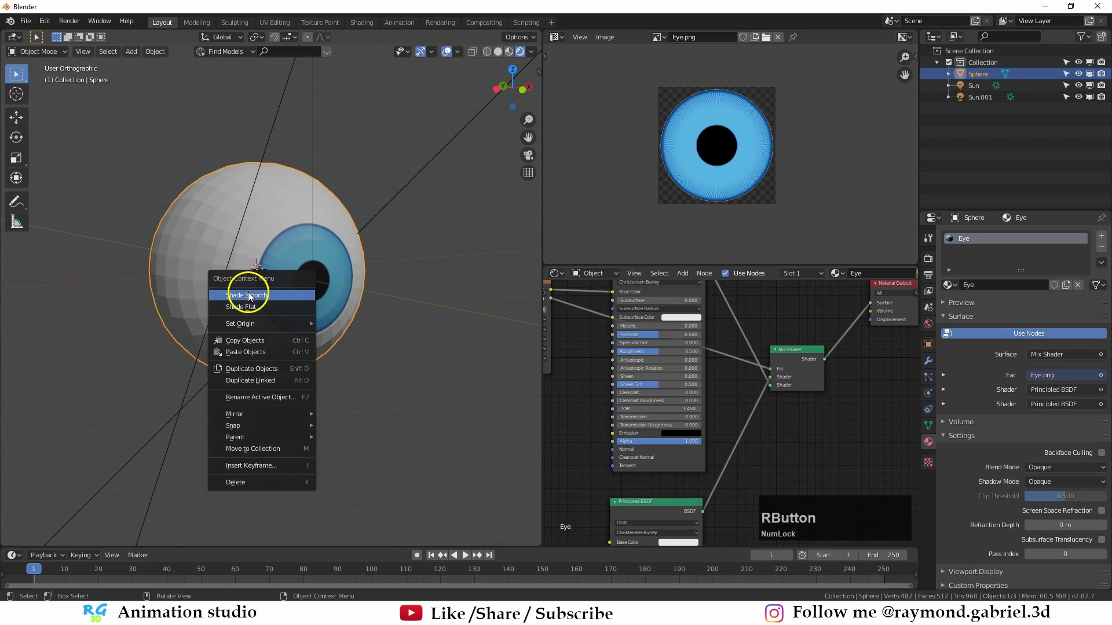
click(253, 300)
middle_click(362, 280)
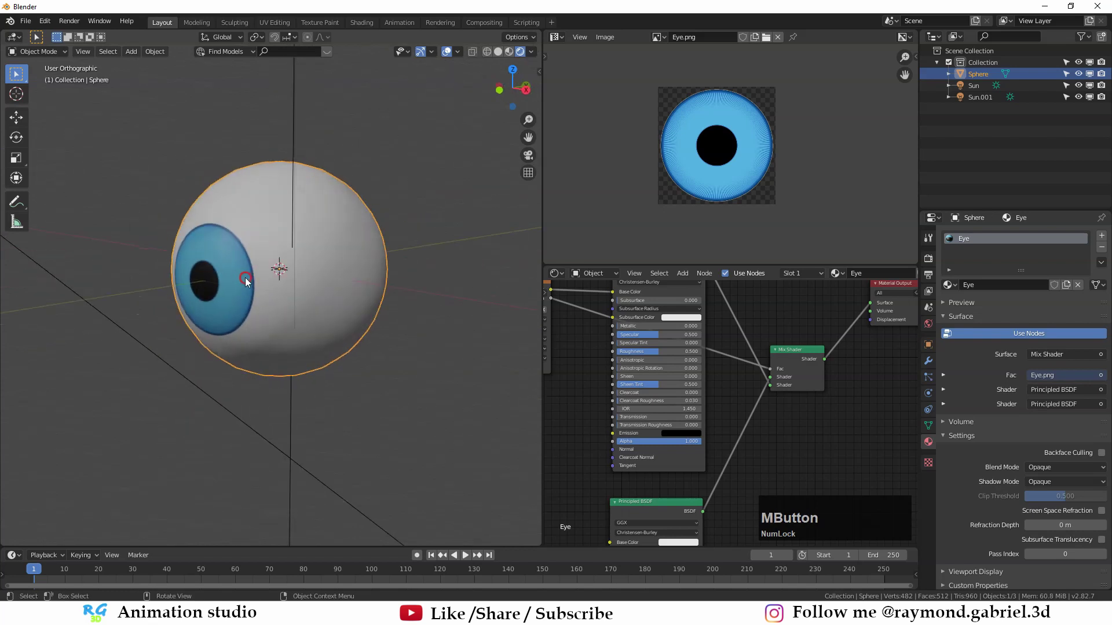
middle_click(286, 310)
scroll(down, 3)
middle_click(367, 337)
scroll(up, 3)
- Add an armature bone and move it inside the eyeball along Z
key(a)
click(285, 423)
scroll(down, 3)
middle_click(366, 342)
key(z)
text(zg)
key(z)
scroll(down, 3)
middle_click(313, 328)
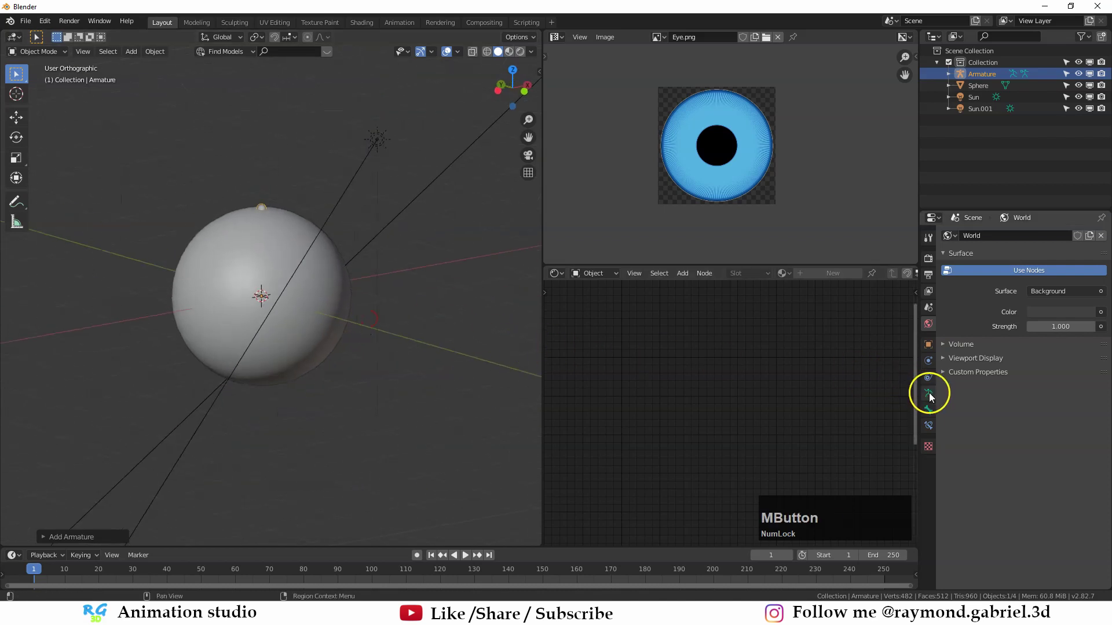
- Enable In Front in the armature's Viewport Display so the bone shows through the sphere
click(935, 398)
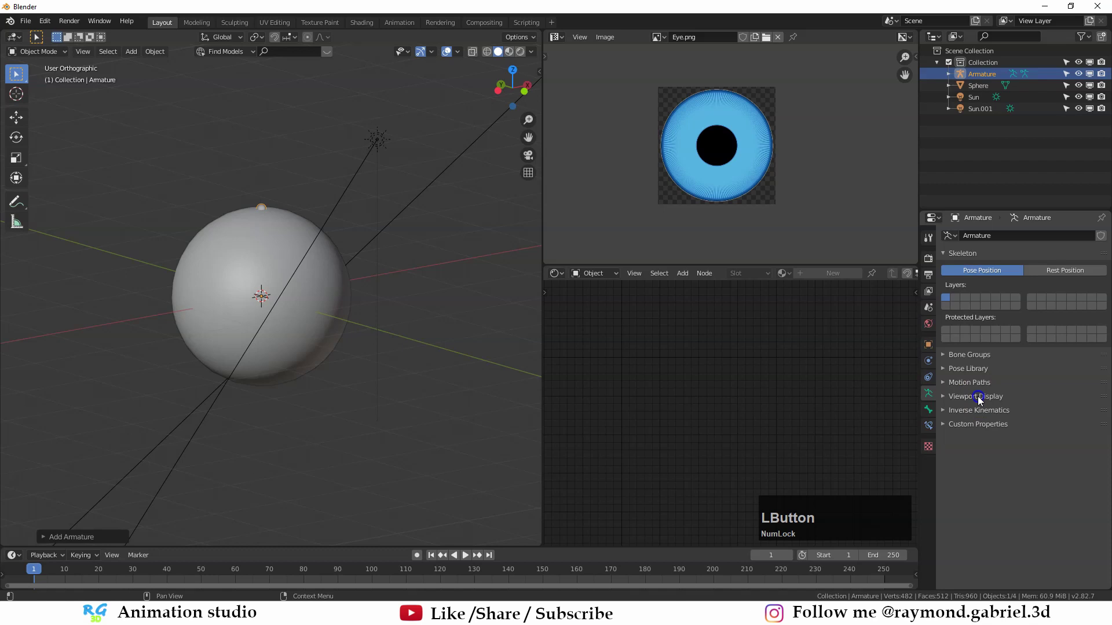
middle_click(273, 340)
scroll(down, 3)
middle_click(242, 350)
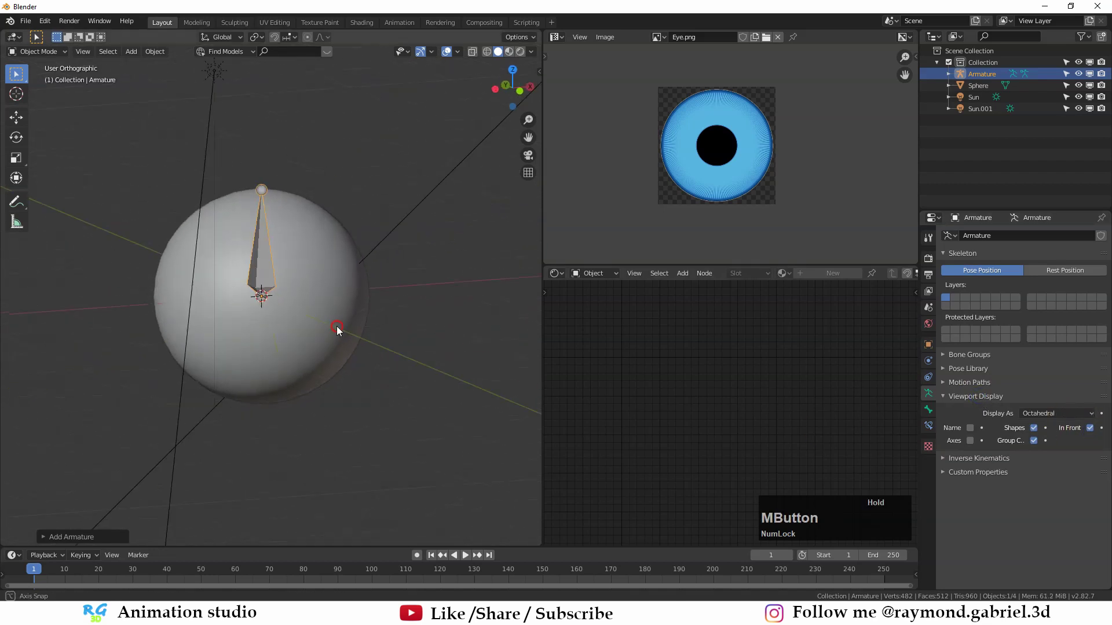